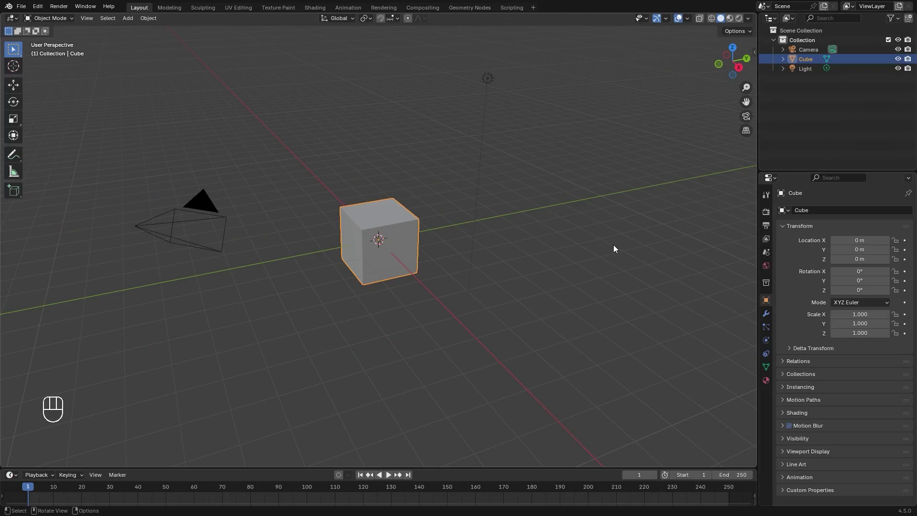
Delete the default cube and add a cylinder scaled 0.25/0.25/0.05, rotated 90° on Y, placed left of the origin
{"action": "key", "text": "x"}
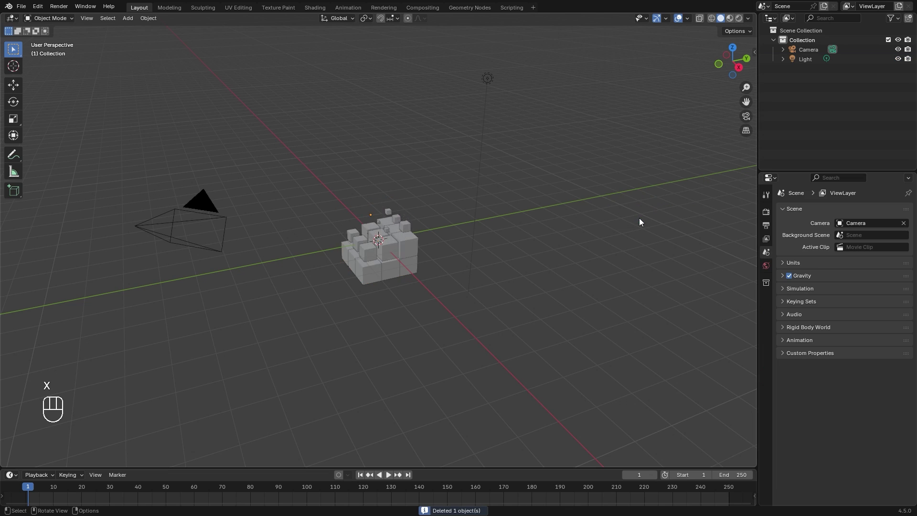
{"action": "key", "text": "shift+a"}
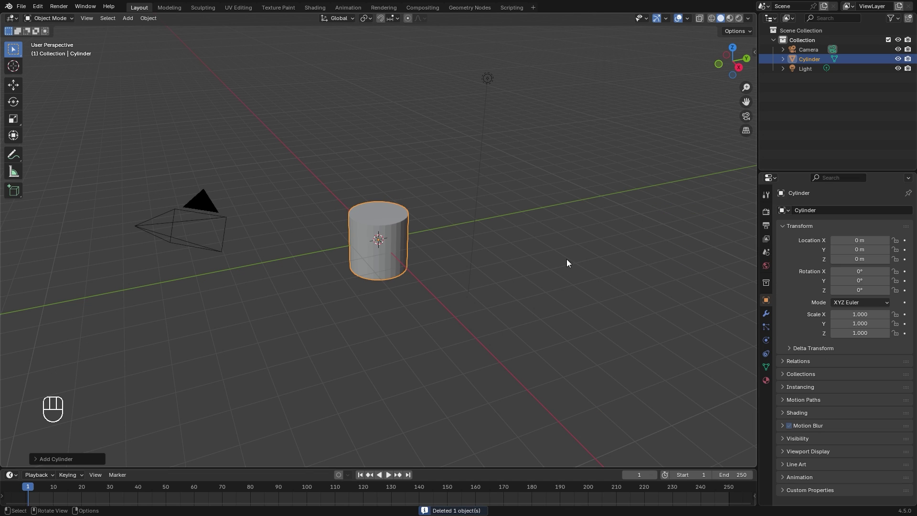
{"action": "key", "text": "n"}
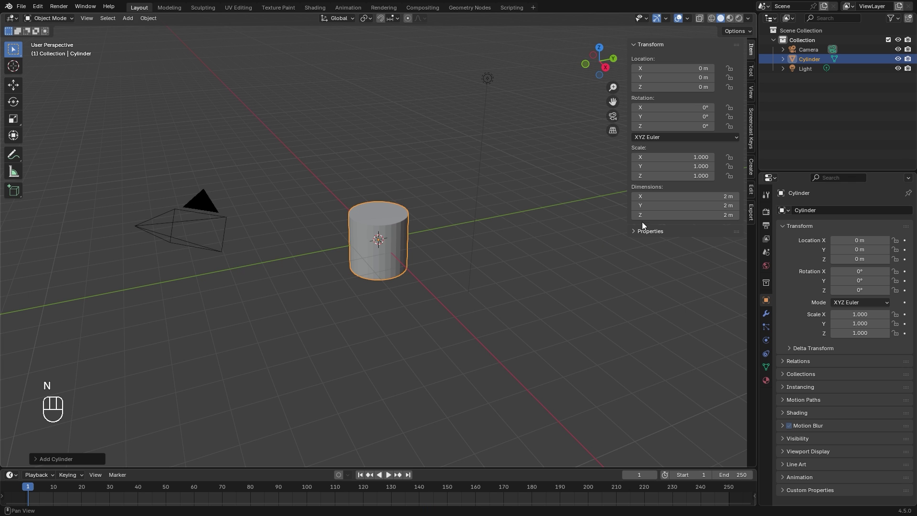
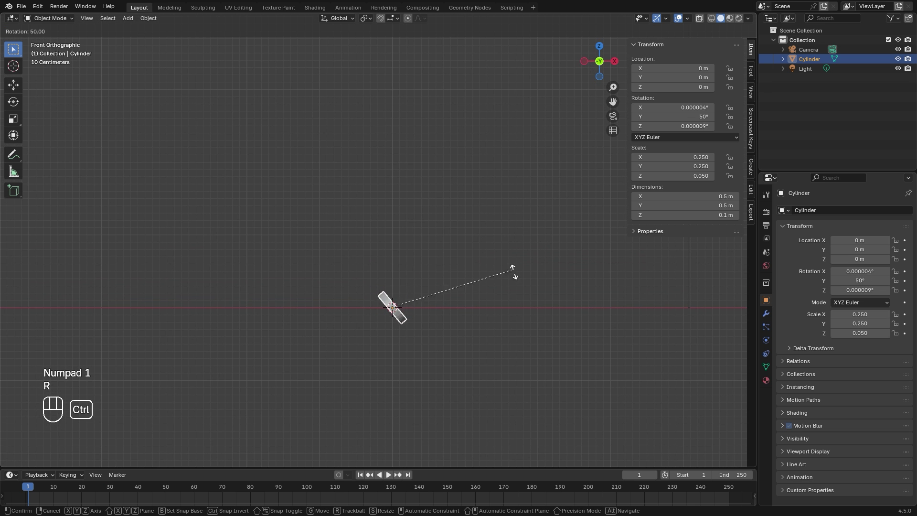
{"action": "key", "text": "g"}
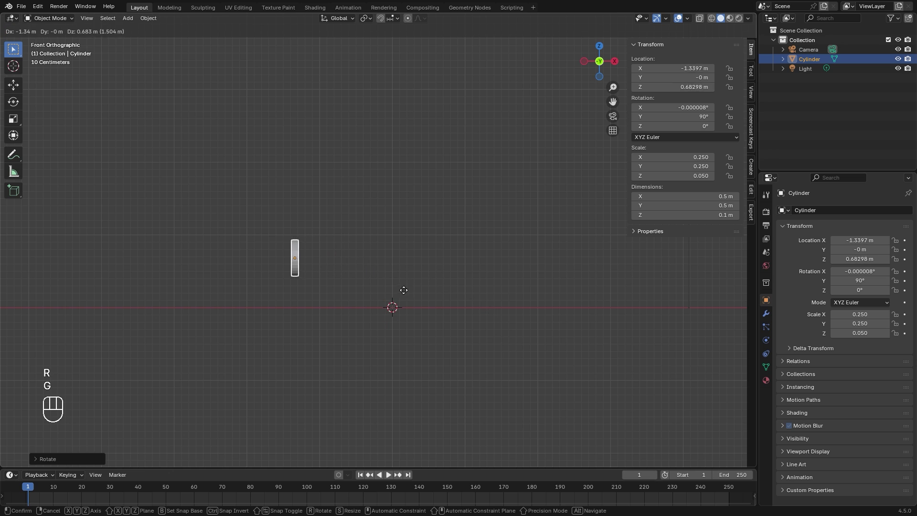
{"action": "key", "text": "shift+a"}
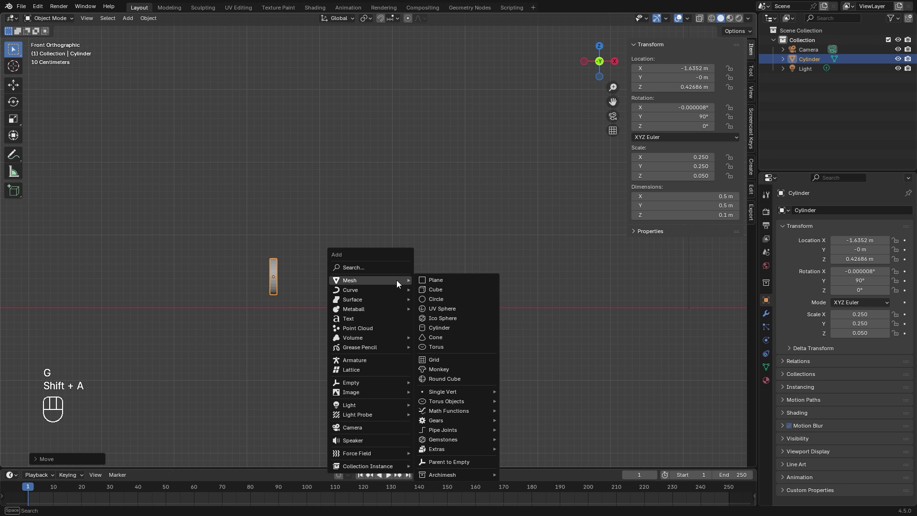
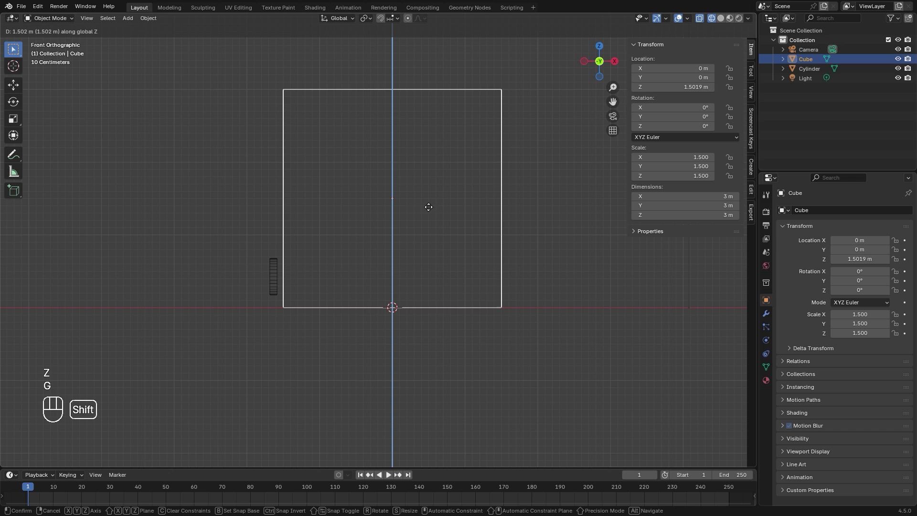
Raise the 3 m cube onto the grid around the cylinder, then apply Rotation & Scale to both objects
{"action": "key", "text": "g"}
{"action": "key", "text": "g"}
{"action": "key", "text": "g"}
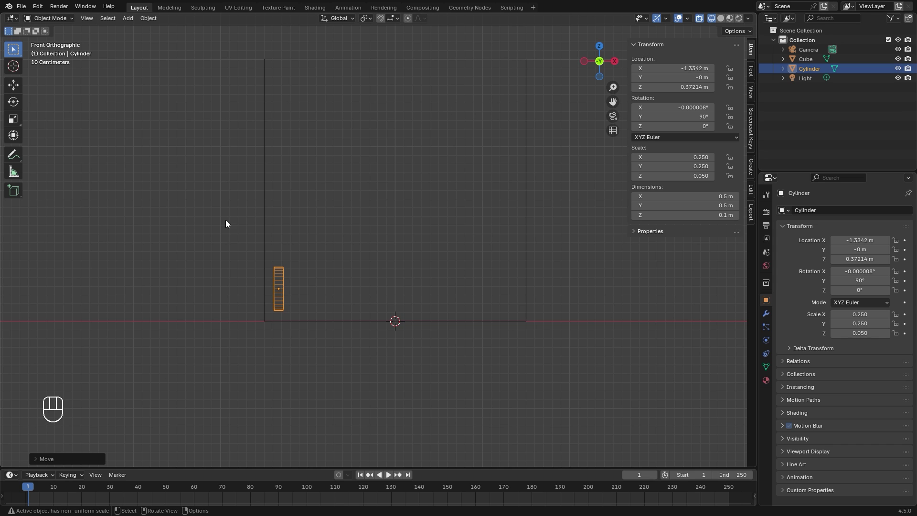
{"action": "left_click_drag", "start_coordinate": [202, 272], "coordinate": [352, 356]}
{"action": "key", "text": "ctrl+a"}
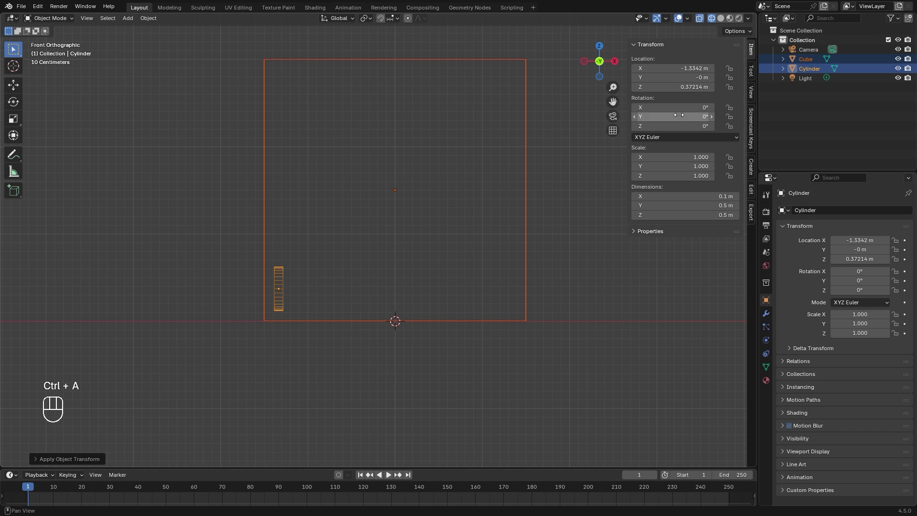
Give the cube Fluid physics as a Gas domain with resolution divisions 128
{"action": "left_click", "coordinate": [530, 209]}
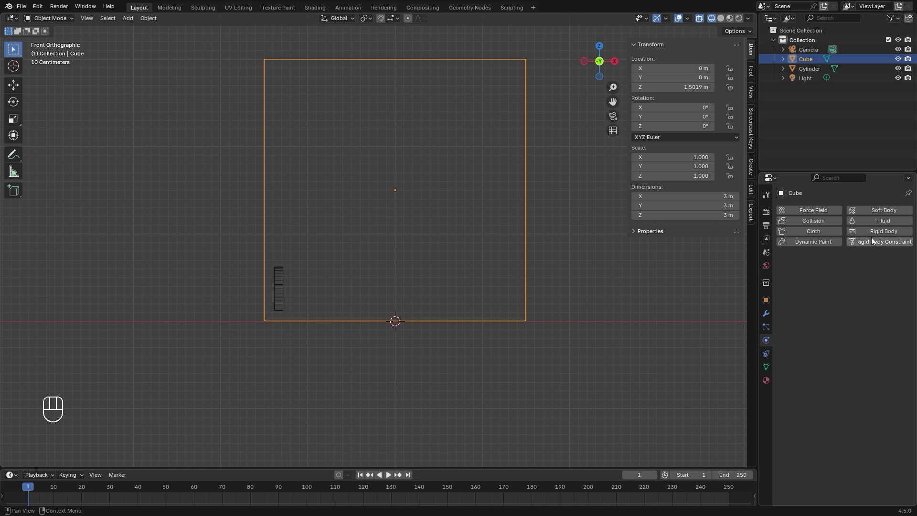
{"action": "left_click", "coordinate": [883, 224]}
{"action": "left_click_drag", "start_coordinate": [855, 279], "coordinate": [855, 295]}
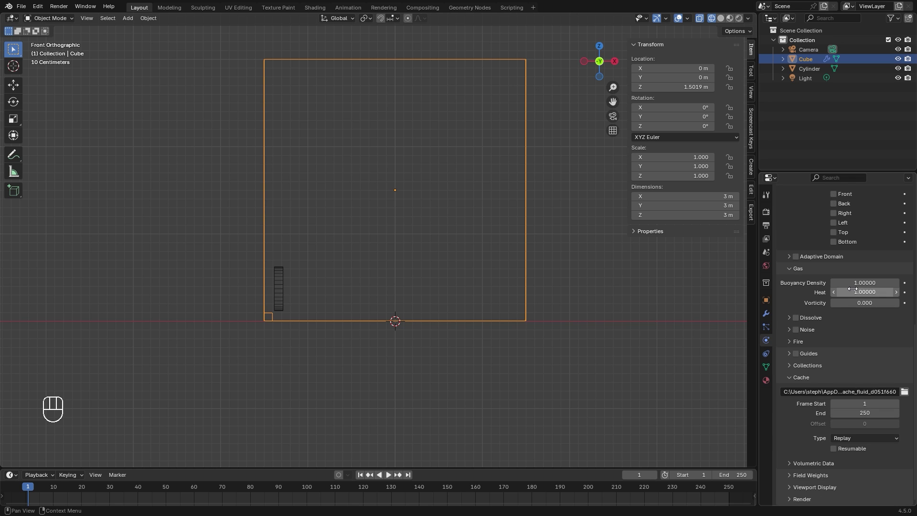
{"action": "left_click_drag", "start_coordinate": [852, 440], "coordinate": [855, 463]}
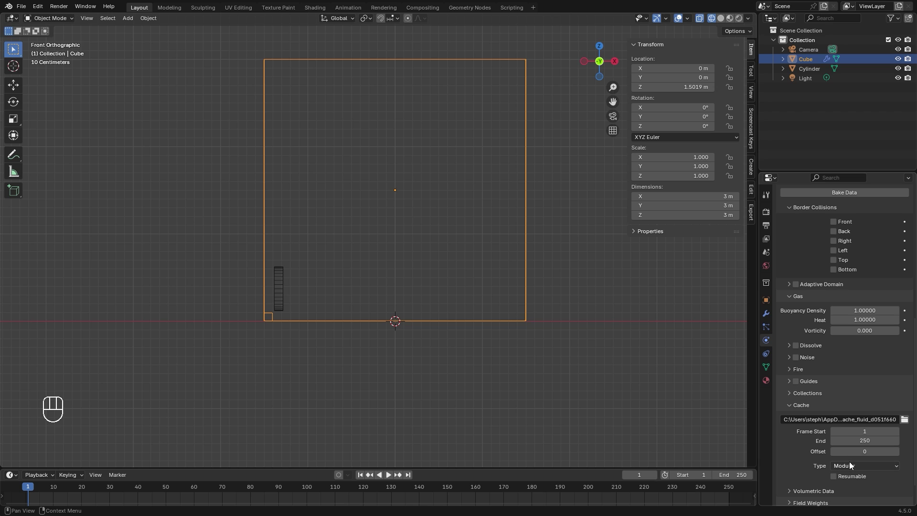
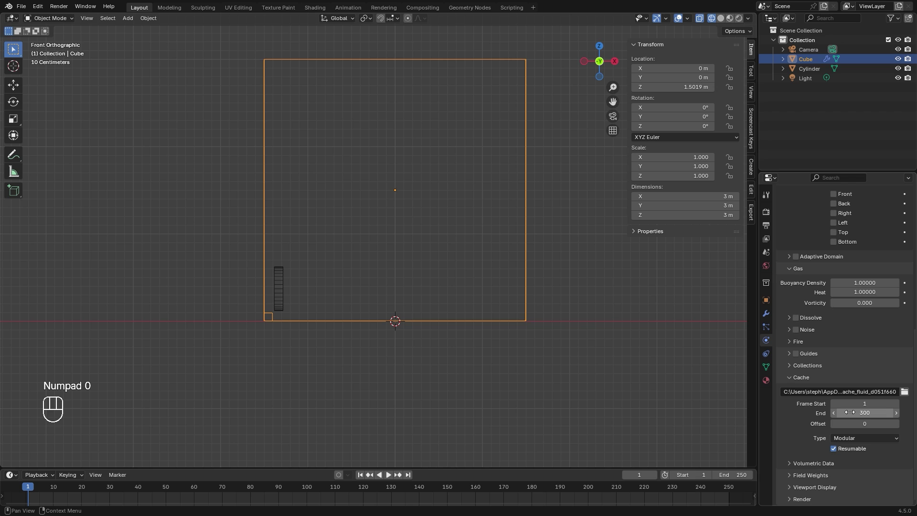
{"action": "left_click", "coordinate": [850, 289]}
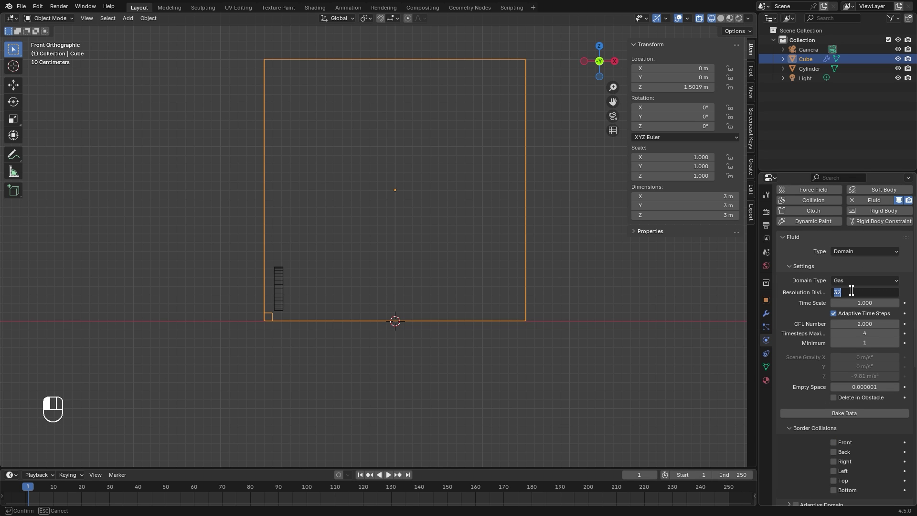
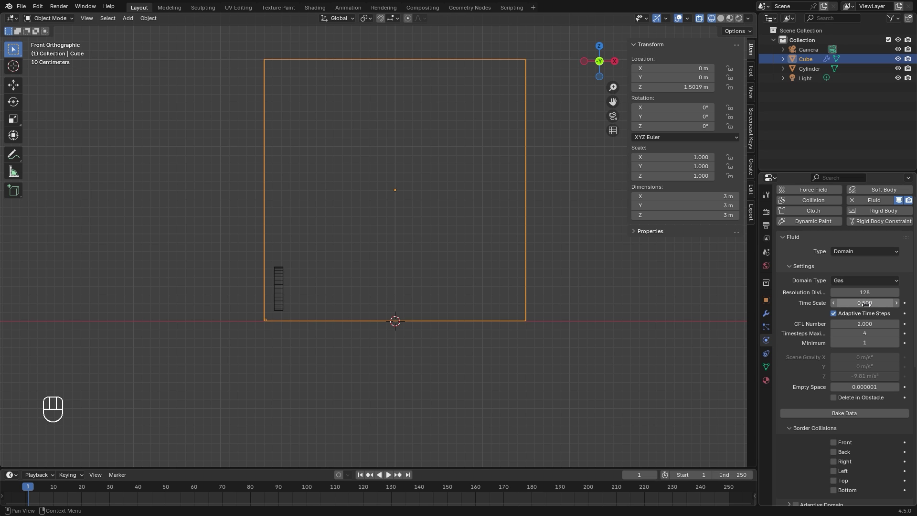
{"action": "left_click_drag", "start_coordinate": [859, 323], "coordinate": [639, 312]}
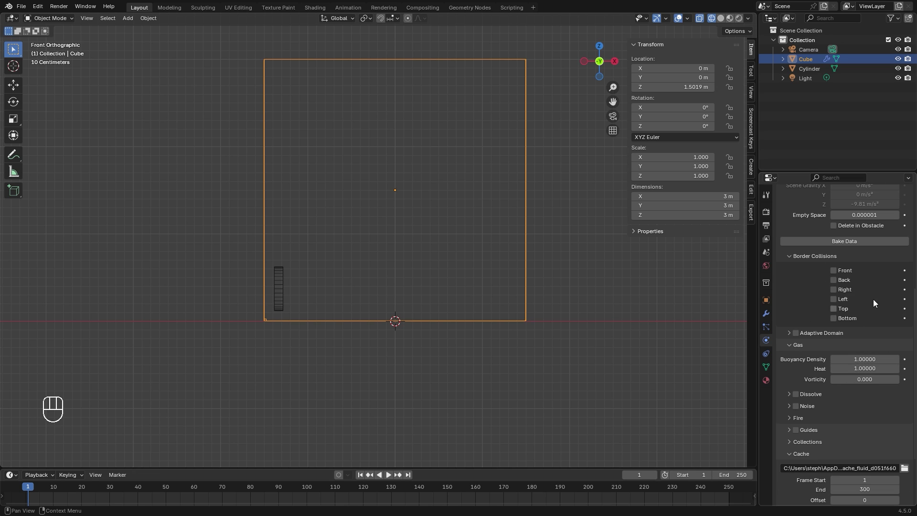
Enable all six Border Collisions, Adaptive Domain and Dissolve on the gas domain
{"action": "left_click", "coordinate": [836, 282]}
{"action": "left_click", "coordinate": [836, 291]}
{"action": "left_click", "coordinate": [836, 304]}
{"action": "left_click", "coordinate": [836, 314]}
{"action": "left_click", "coordinate": [834, 323]}
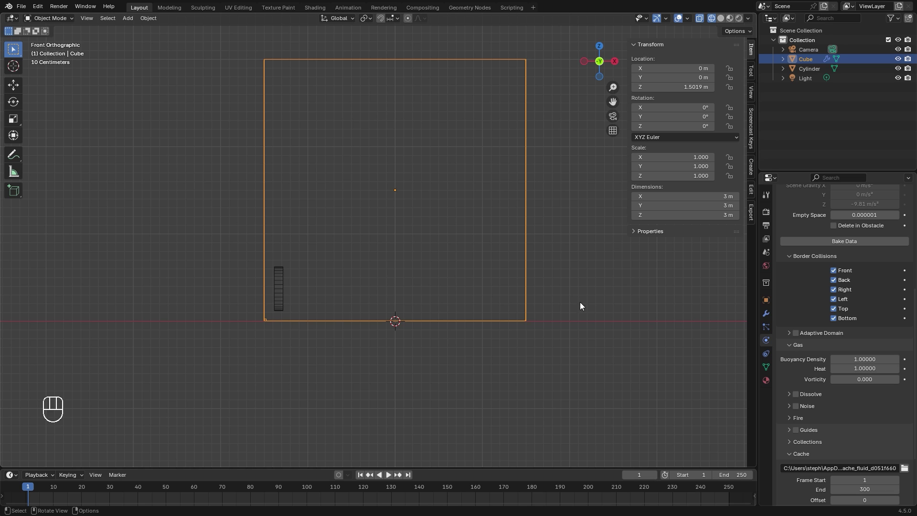
{"action": "left_click", "coordinate": [799, 335]}
{"action": "left_click", "coordinate": [816, 336]}
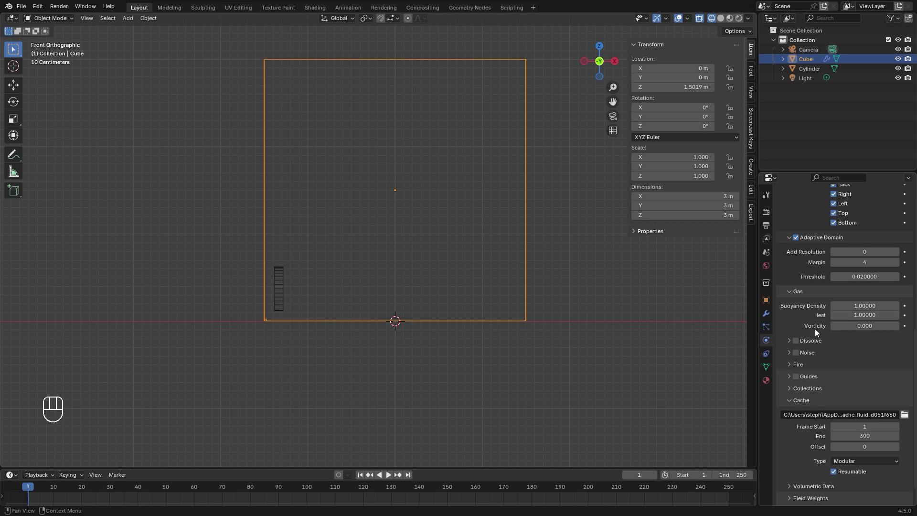
{"action": "left_click", "coordinate": [796, 344]}
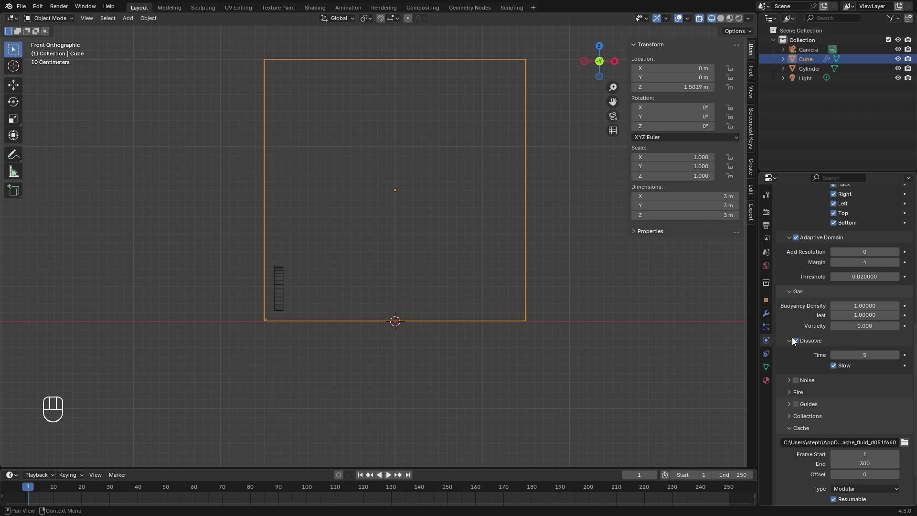
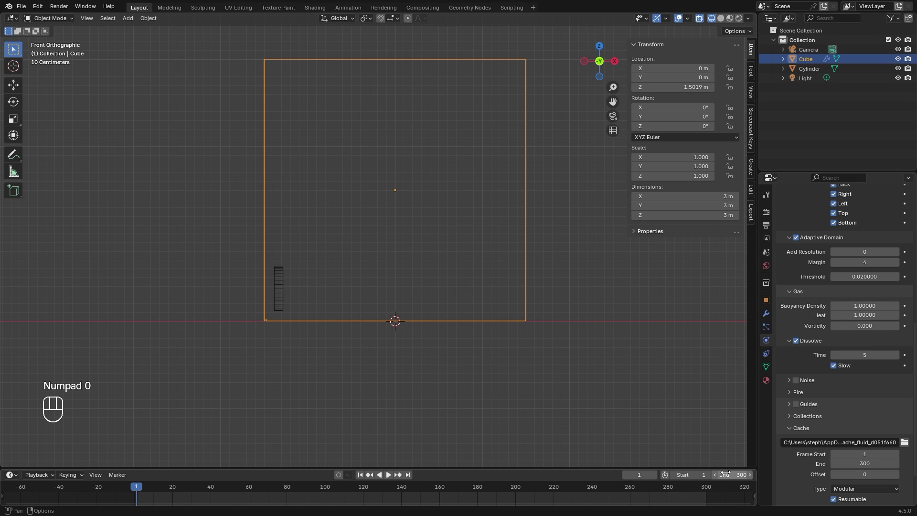
Keyframe Dissolve off at frame 200 and on at 201, set dissolve Time 20 and Vorticity 0.05
{"action": "left_click", "coordinate": [518, 490]}
{"action": "left_click", "coordinate": [798, 344]}
{"action": "key", "text": "i"}
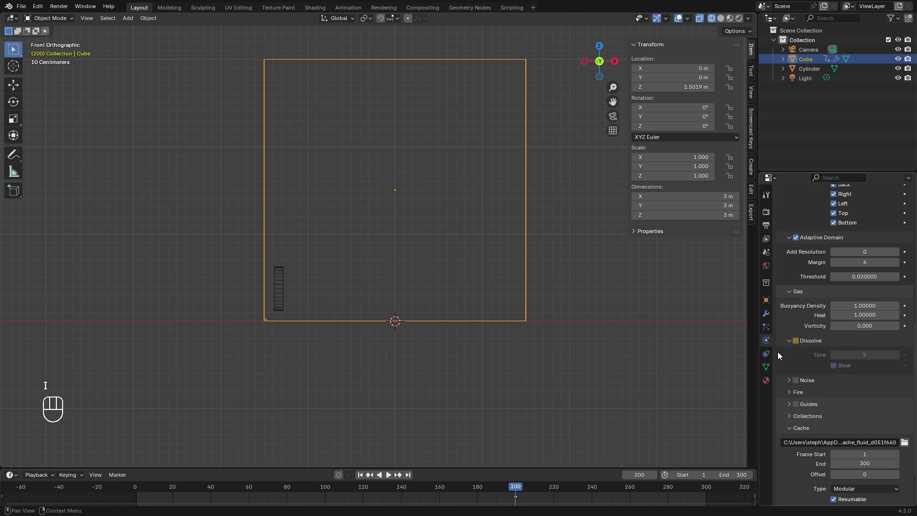
{"action": "key", "text": "Right"}
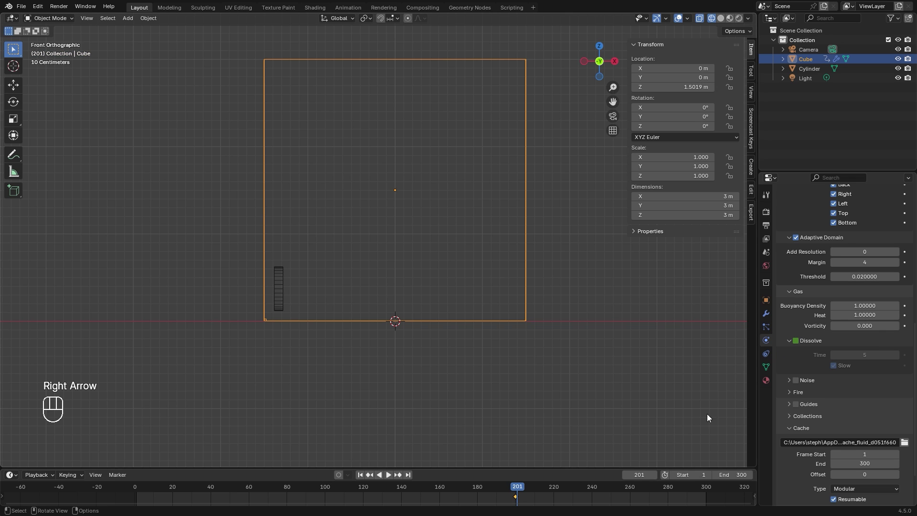
{"action": "left_click", "coordinate": [800, 345]}
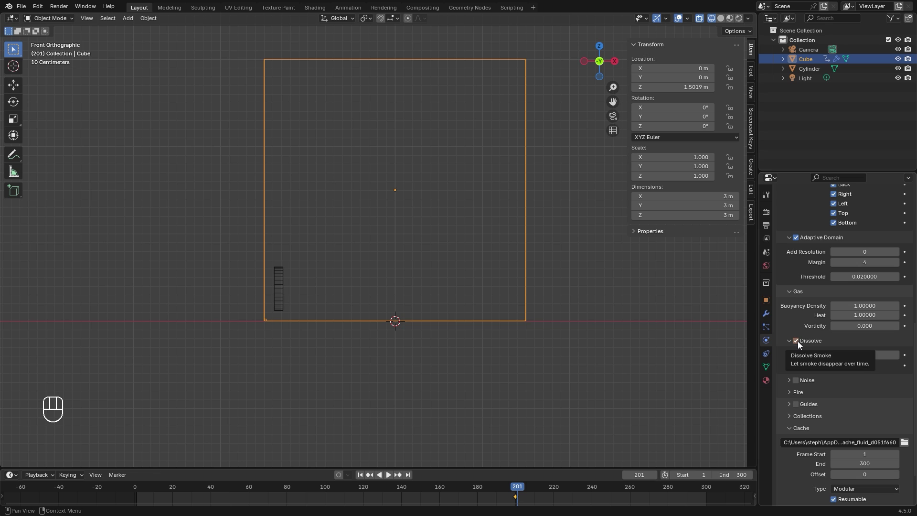
{"action": "key", "text": "i"}
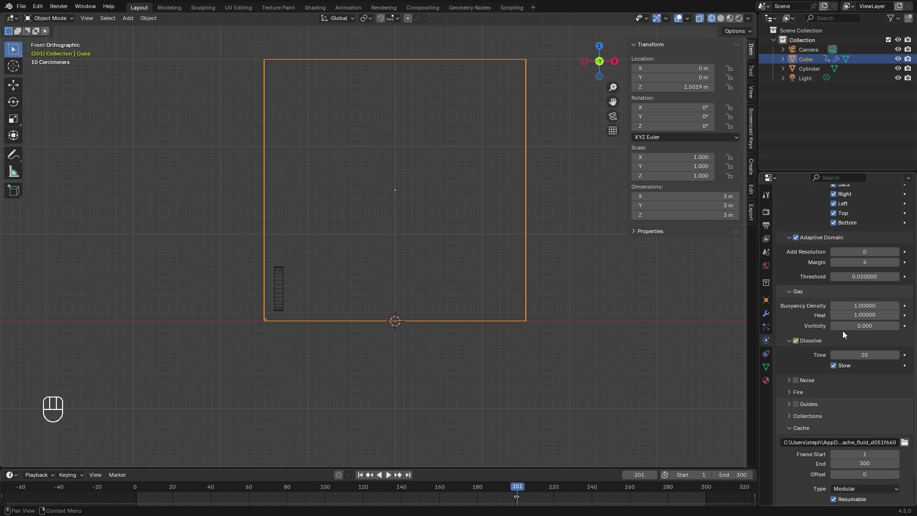
{"action": "left_click_drag", "start_coordinate": [865, 380], "coordinate": [852, 380]}
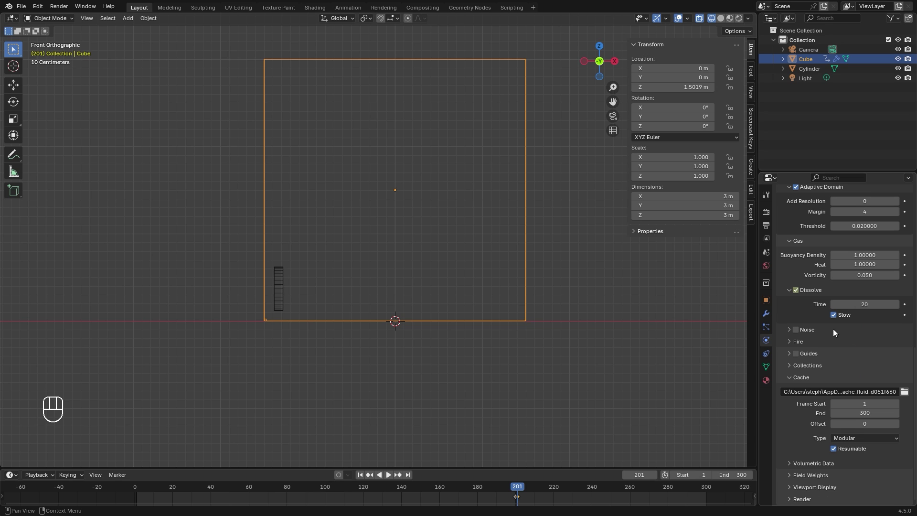
Give the cylinder Fluid physics as a Smoke Flow object with Inflow behaviour
{"action": "left_click", "coordinate": [277, 282]}
{"action": "left_click", "coordinate": [890, 223]}
{"action": "left_click_drag", "start_coordinate": [850, 274], "coordinate": [841, 306]}
Key the cylinder's flow active at frame 200 and off at 201, set Smoke Color blue, Temperature 2, Density 1.5
{"action": "left_click_drag", "start_coordinate": [852, 317], "coordinate": [843, 326]}
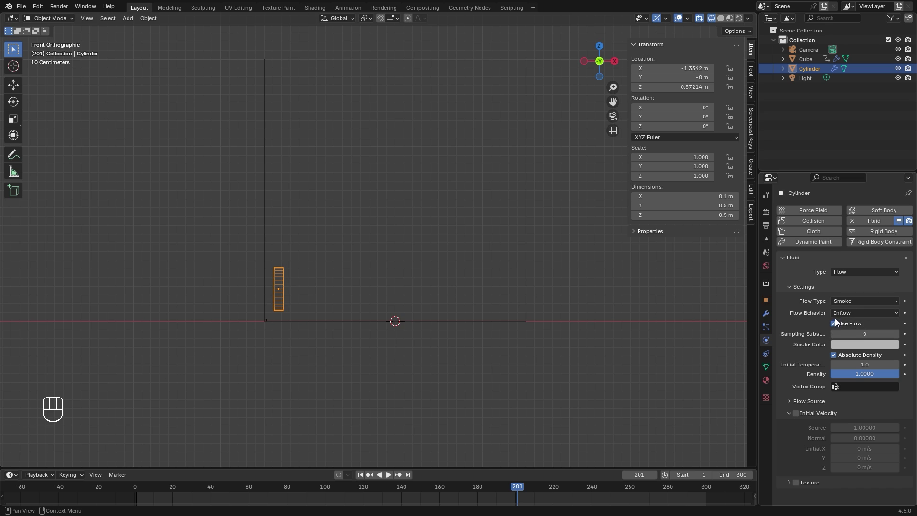
{"action": "key", "text": "Down"}
{"action": "key", "text": "Left"}
{"action": "left_click", "coordinate": [906, 325]}
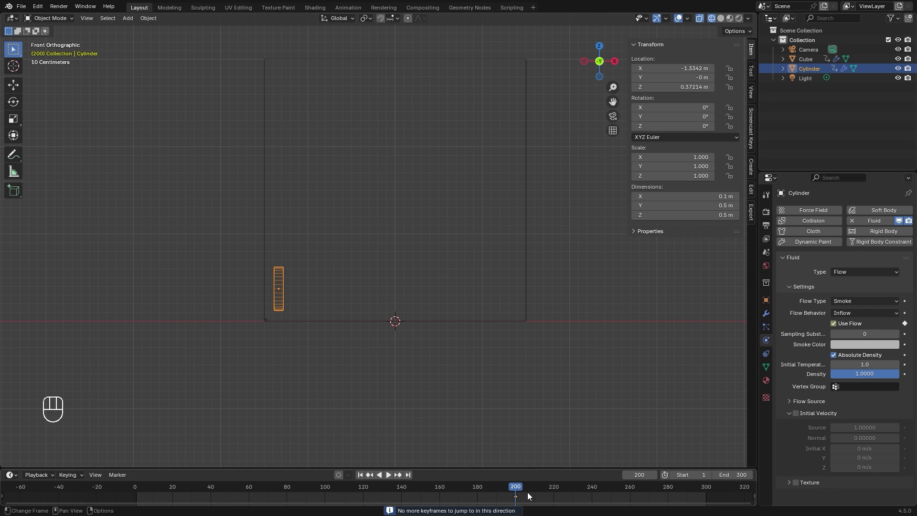
{"action": "key", "text": "Right"}
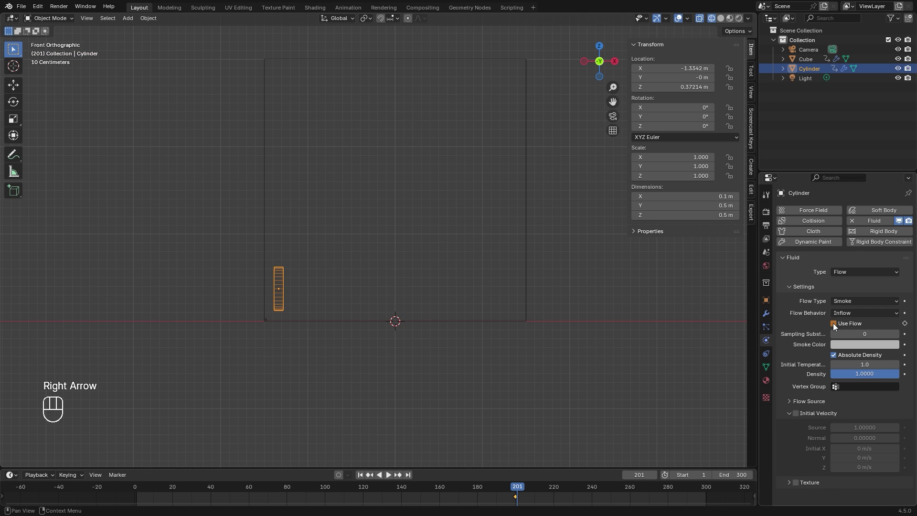
{"action": "left_click", "coordinate": [909, 327]}
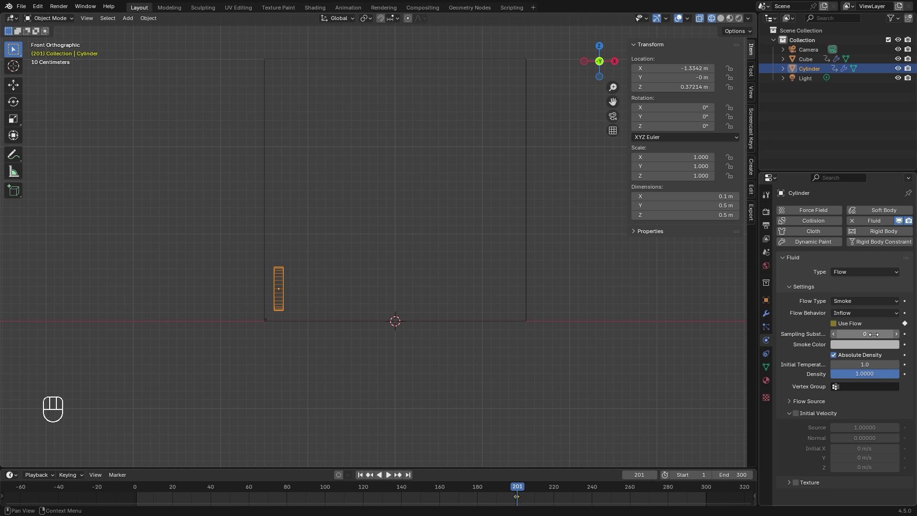
{"action": "left_click", "coordinate": [870, 349]}
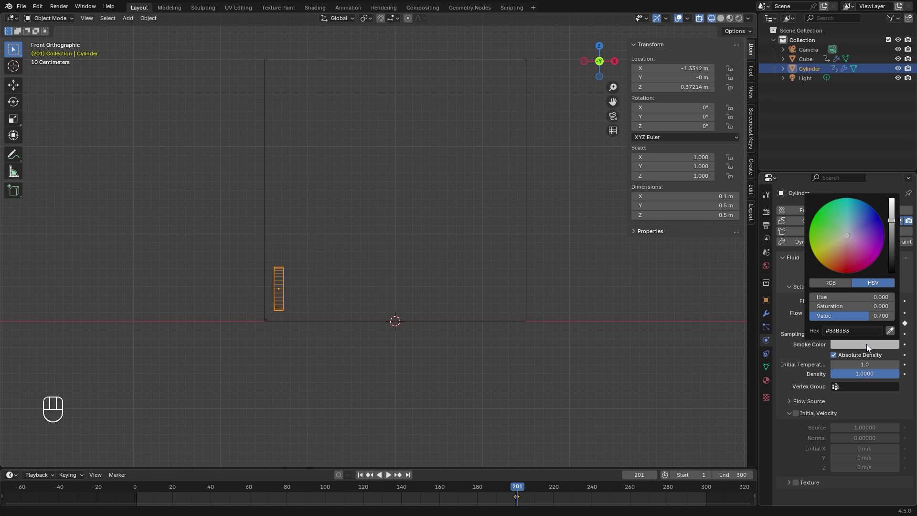
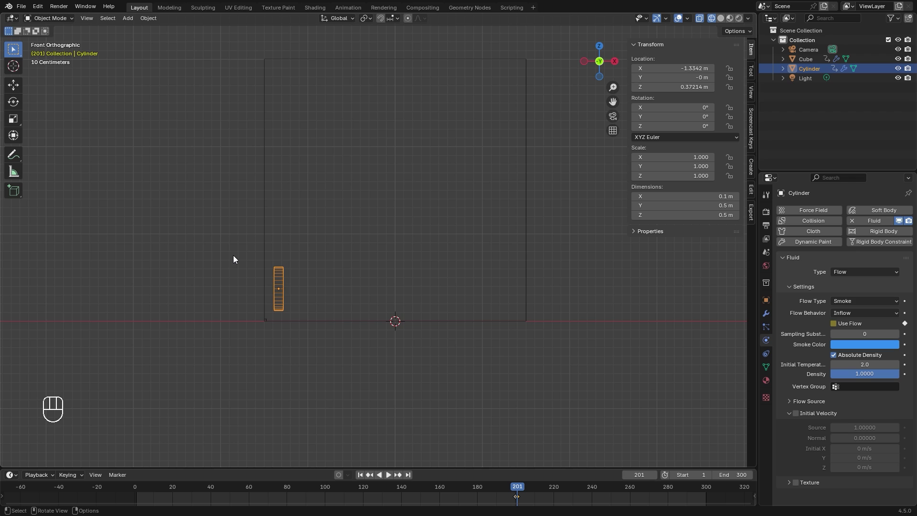
{"action": "left_click", "coordinate": [862, 376]}
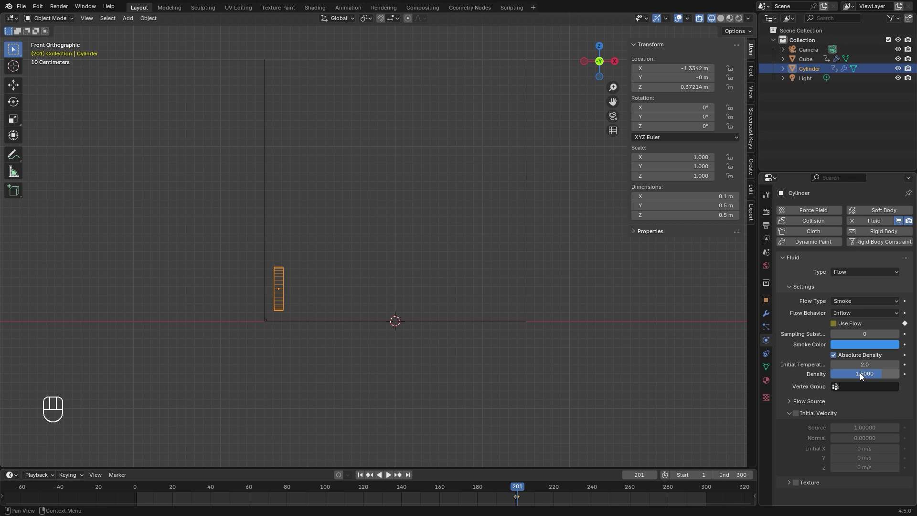
Enable Initial Velocity and keyframe Initial X 6 m/s at frame 80, then move to frame 120 for the 10 m/s key
{"action": "left_click", "coordinate": [797, 416]}
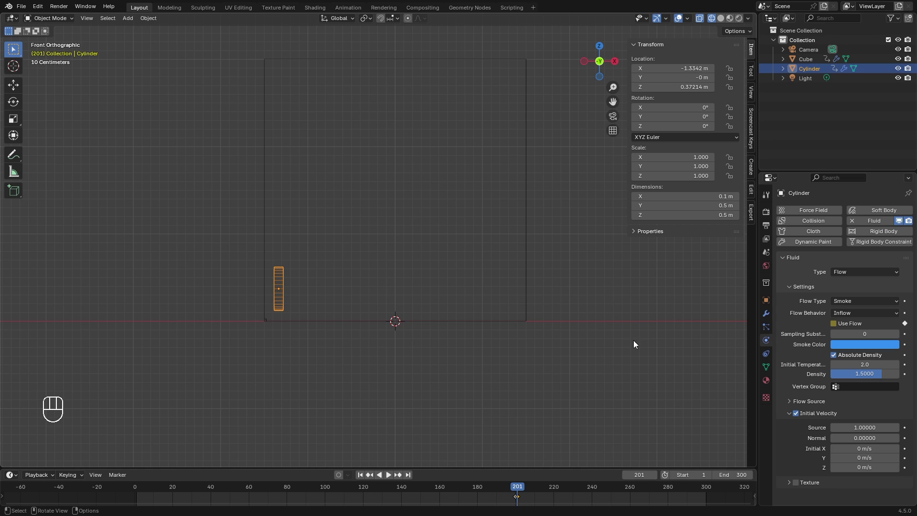
{"action": "left_click", "coordinate": [860, 448]}
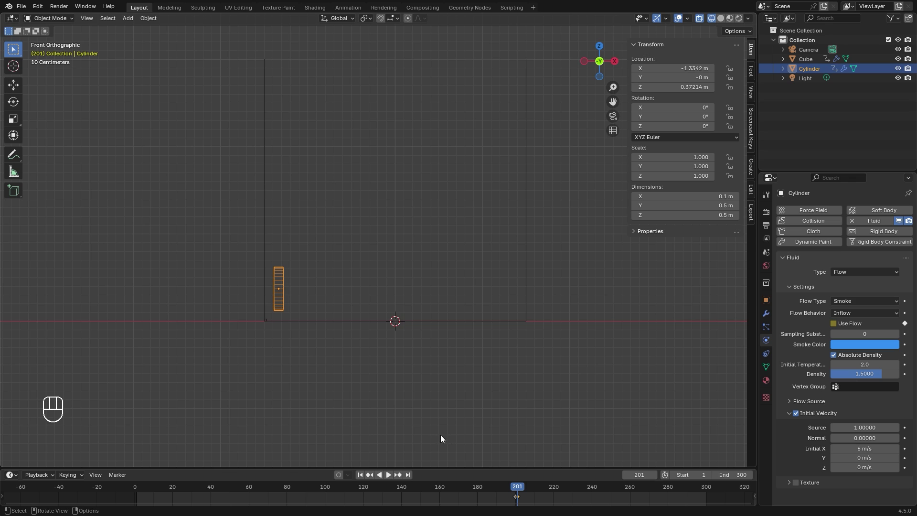
{"action": "left_click", "coordinate": [287, 489]}
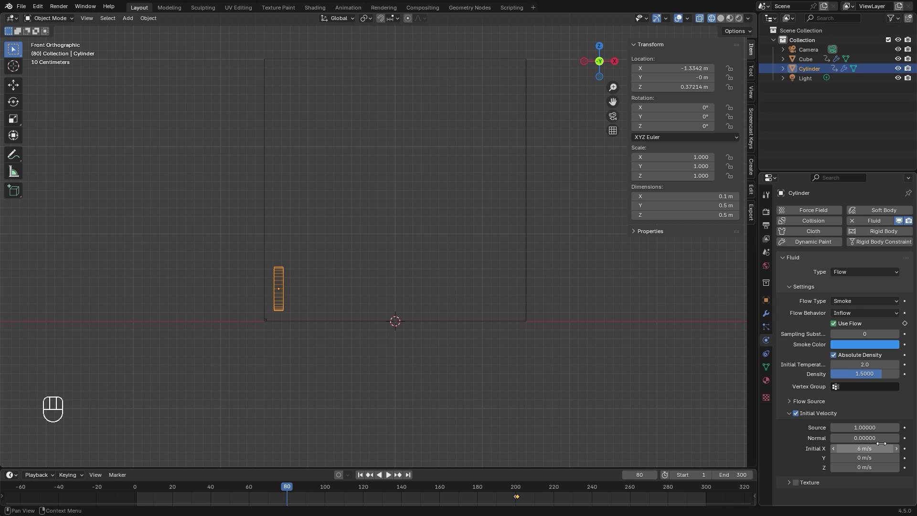
{"action": "left_click", "coordinate": [908, 448]}
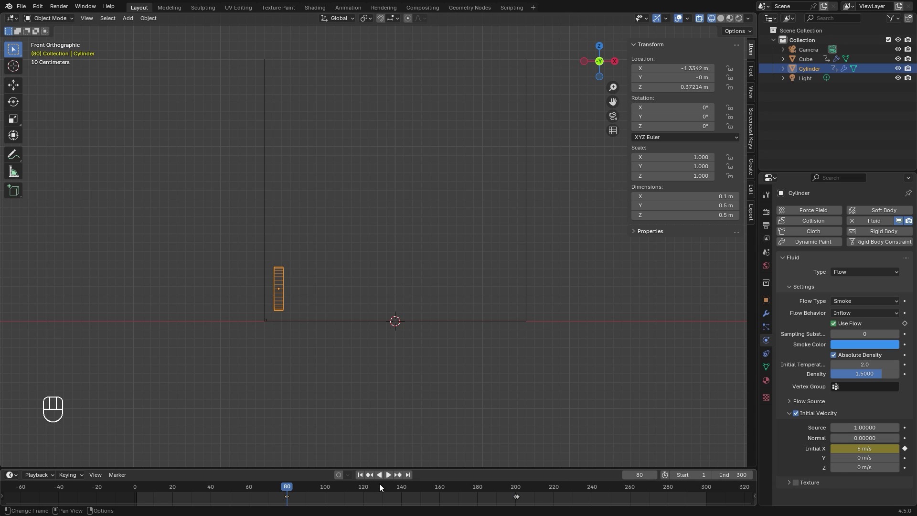
{"action": "left_click_drag", "start_coordinate": [298, 489], "coordinate": [365, 489]}
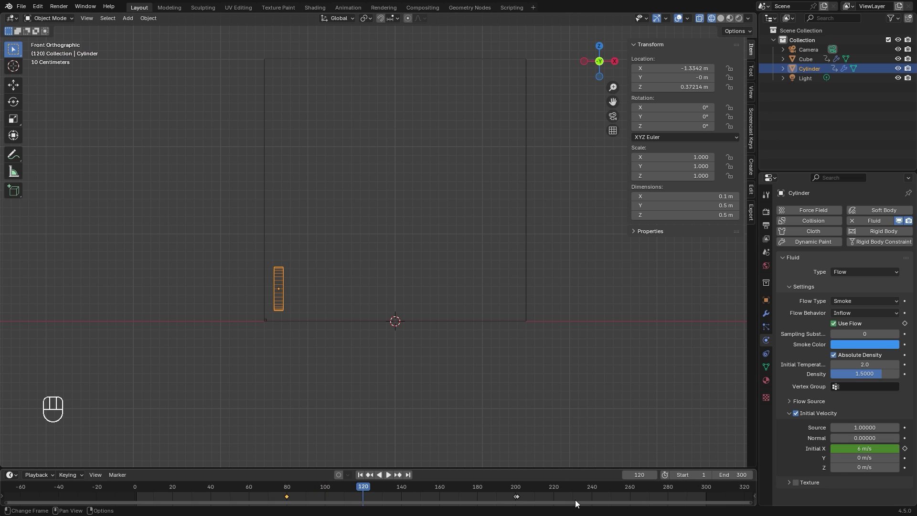
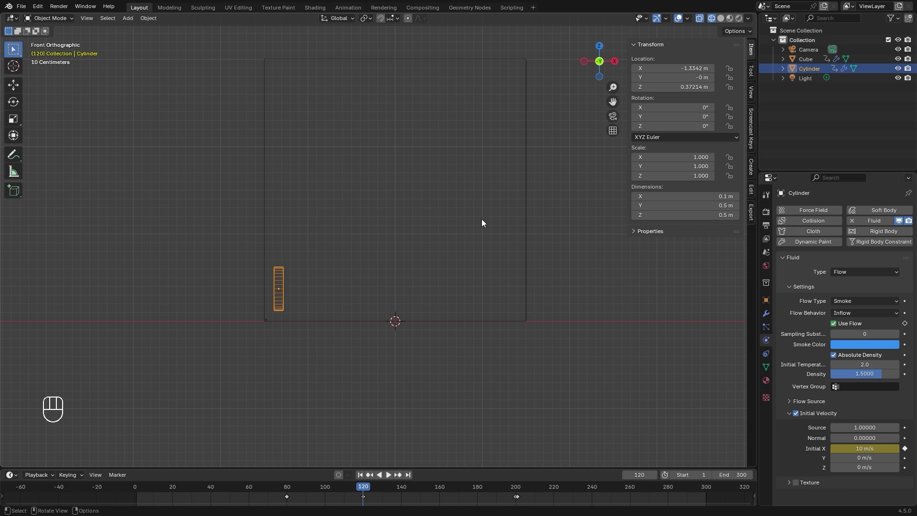
Duplicate the emitter to the top right with magenta smoke, keying Initial X -6 at frame 80 and -10 at frame 120
{"action": "left_click_drag", "start_coordinate": [468, 183], "coordinate": [461, 206]}
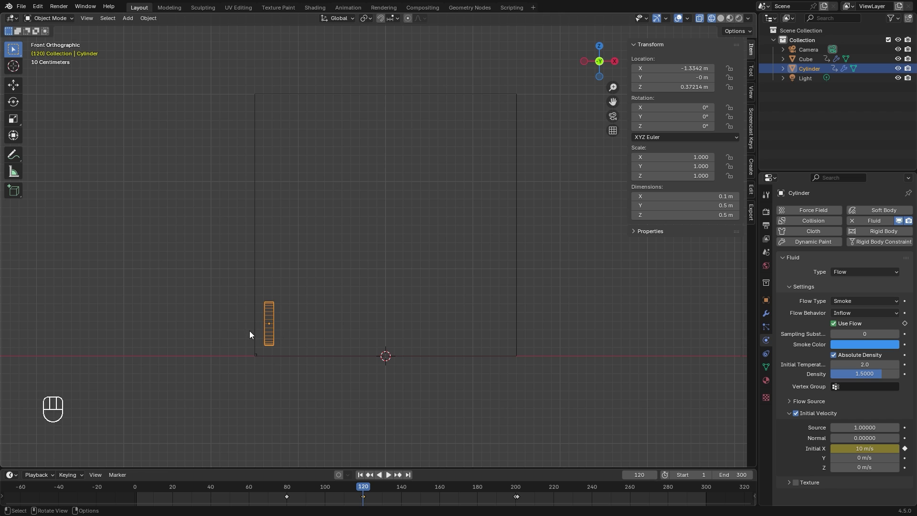
{"action": "key", "text": "shift+d"}
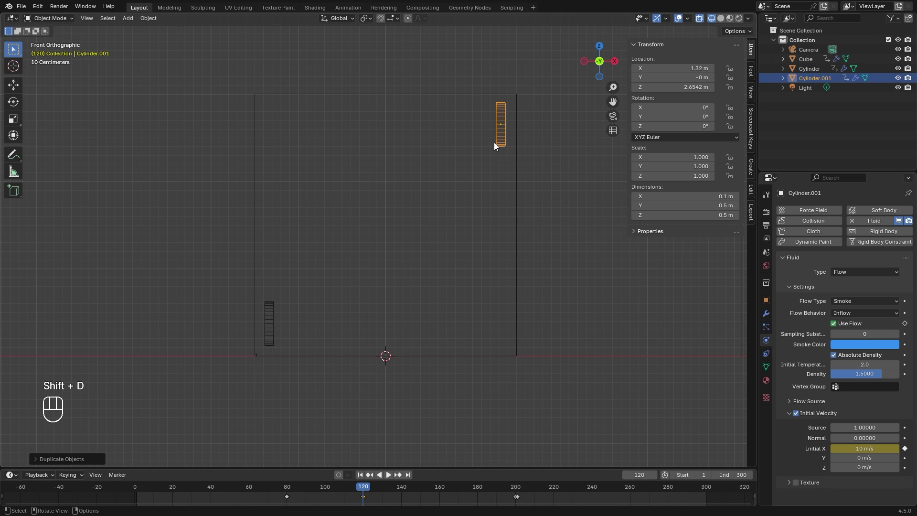
{"action": "left_click", "coordinate": [881, 347]}
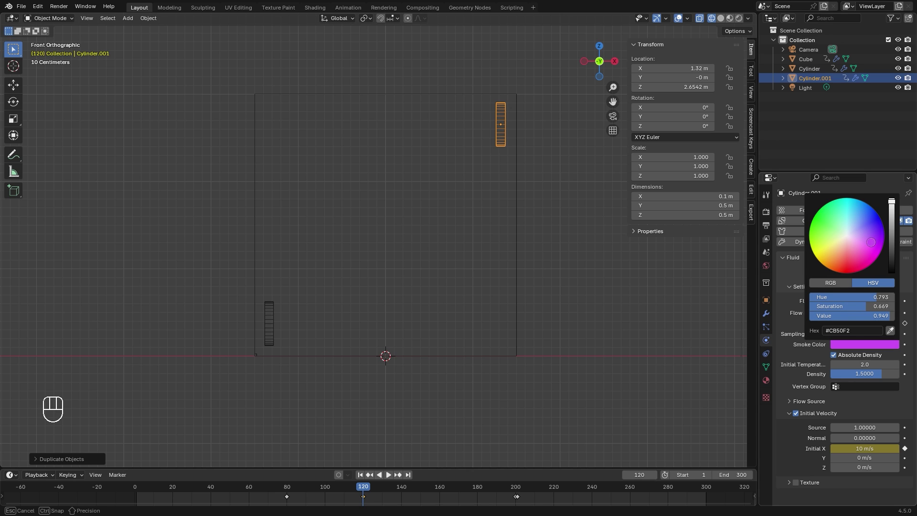
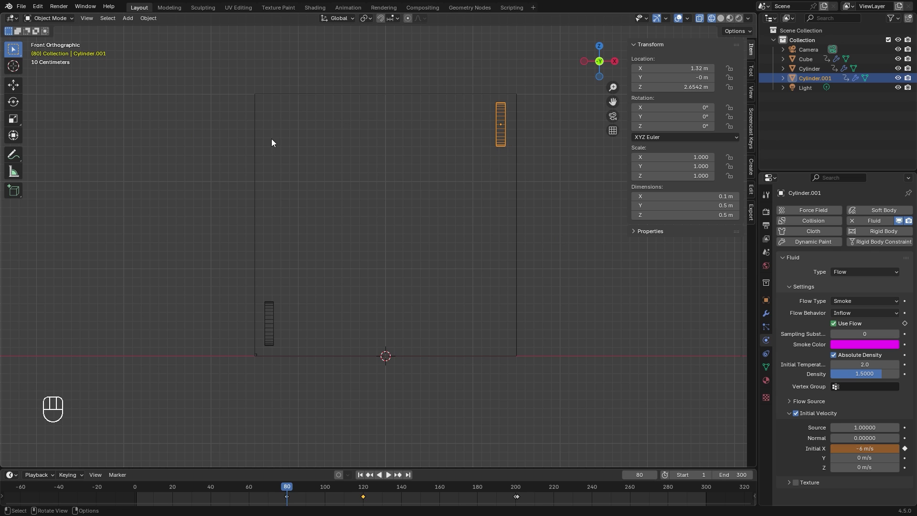
{"action": "double_click", "coordinate": [907, 454]}
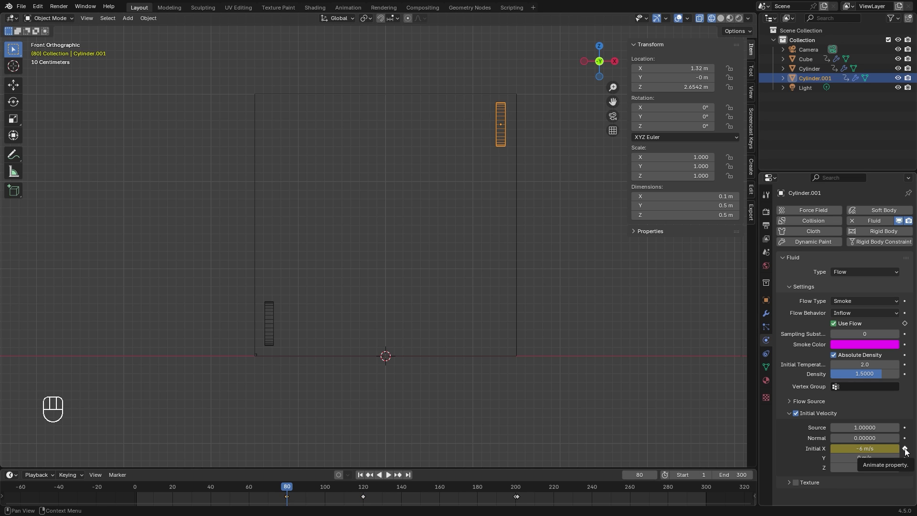
{"action": "left_click", "coordinate": [364, 490]}
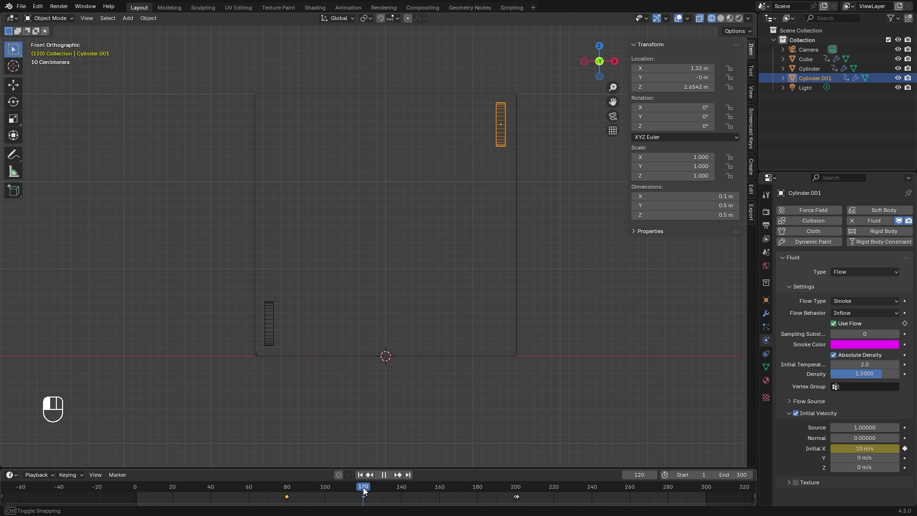
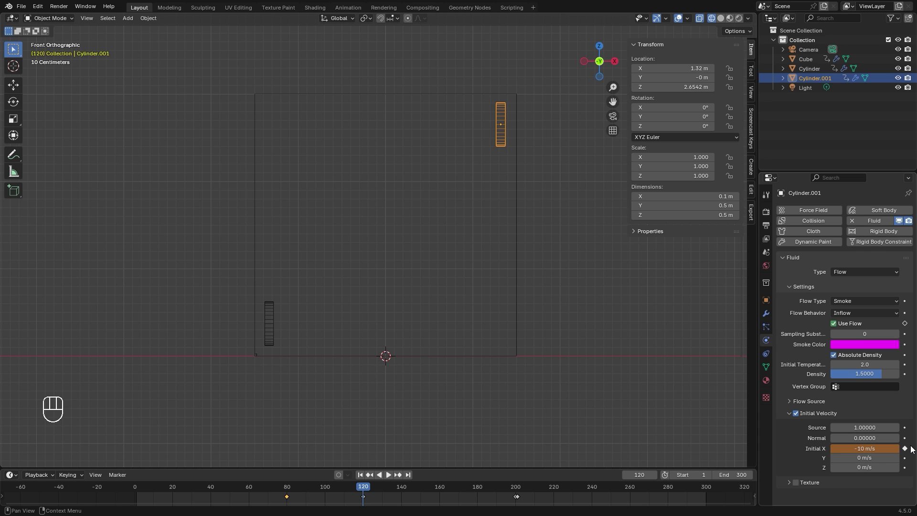
{"action": "double_click", "coordinate": [909, 450]}
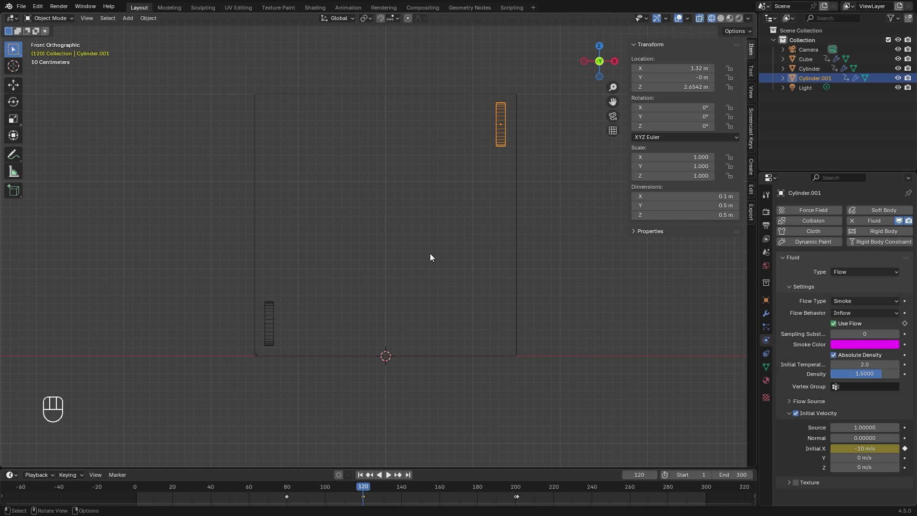
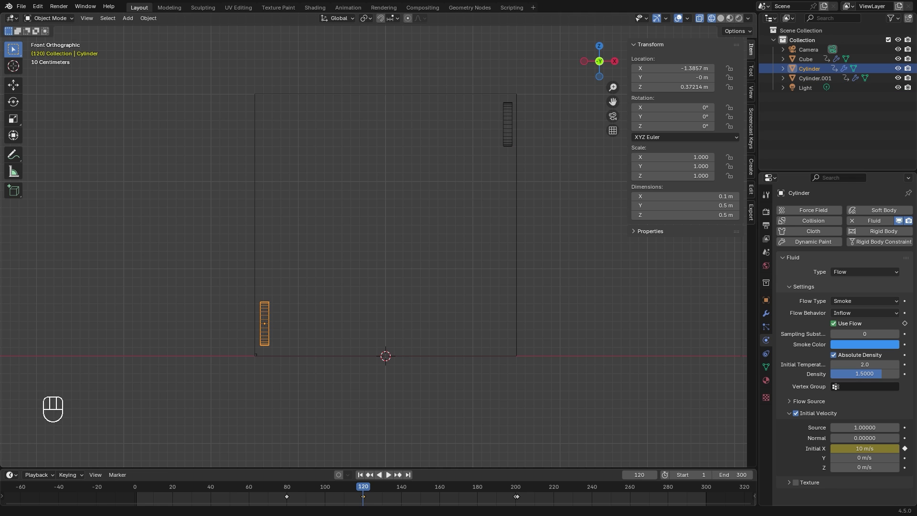
Select the domain, return to frame 1 and play the simulation to about frame 86, orbiting to view the plumes
{"action": "key", "text": "shift+g"}
{"action": "key", "text": "g"}
{"action": "left_click", "coordinate": [520, 235]}
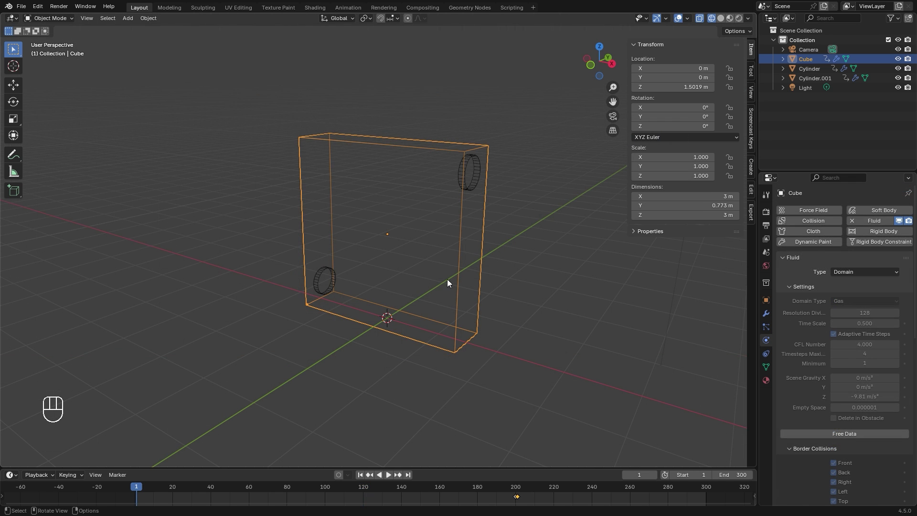
{"action": "left_click_drag", "start_coordinate": [176, 493], "coordinate": [538, 264]}
{"action": "left_click_drag", "start_coordinate": [553, 262], "coordinate": [462, 268]}
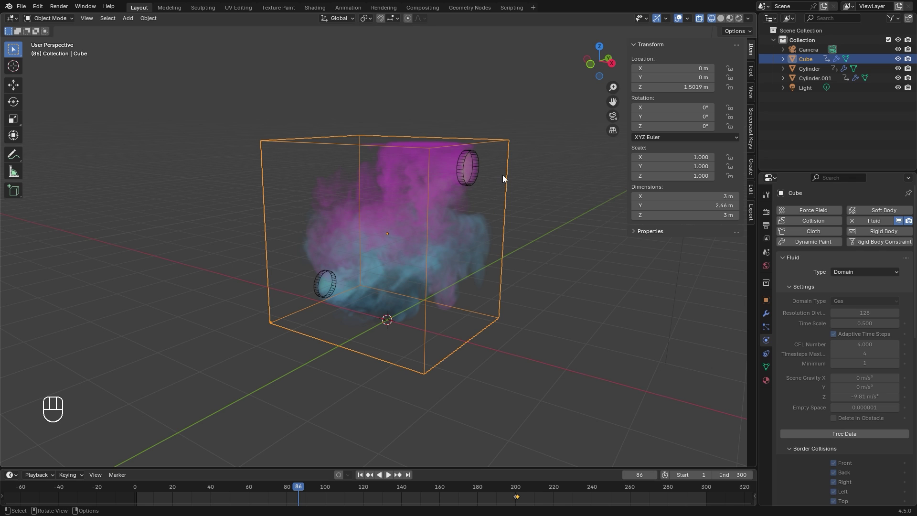
Snap the cursor to the domain centre and add a cube scaled 1.5 to match it, applying its scale
{"action": "key", "text": "KP_1"}
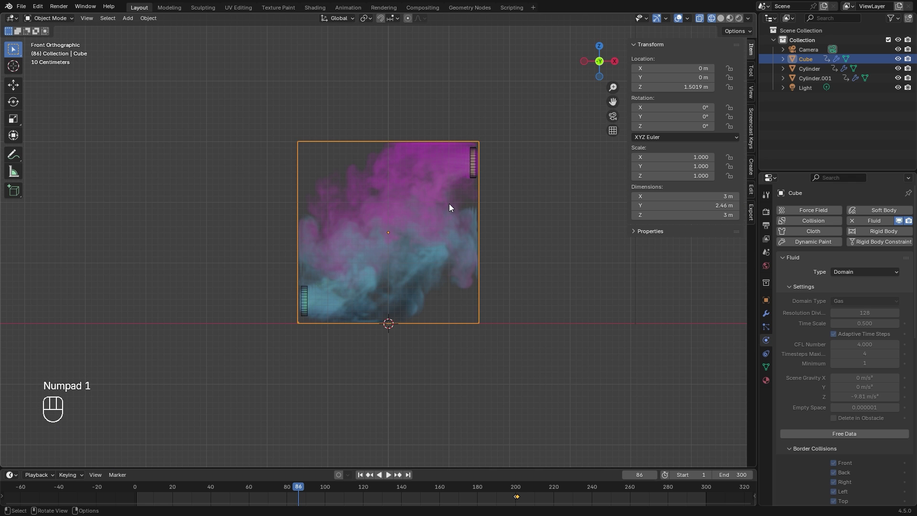
{"action": "key", "text": "shift+s"}
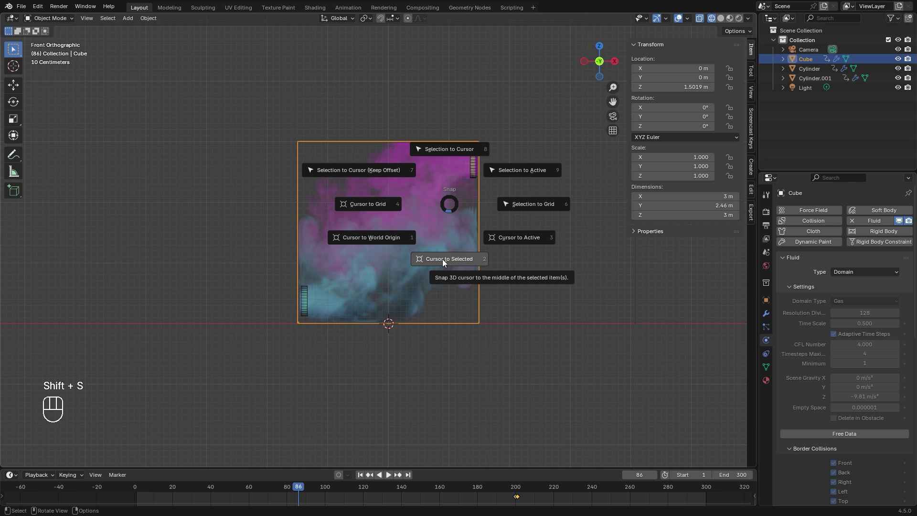
{"action": "key", "text": "shift+a"}
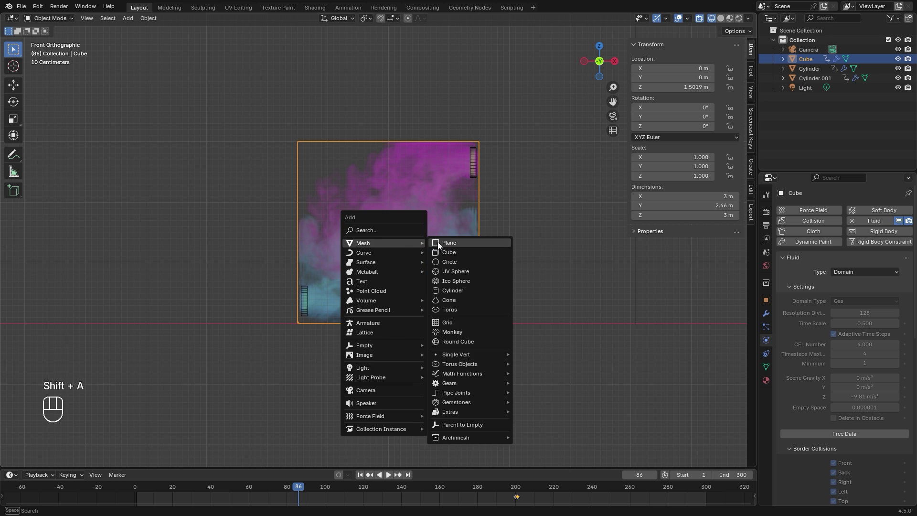
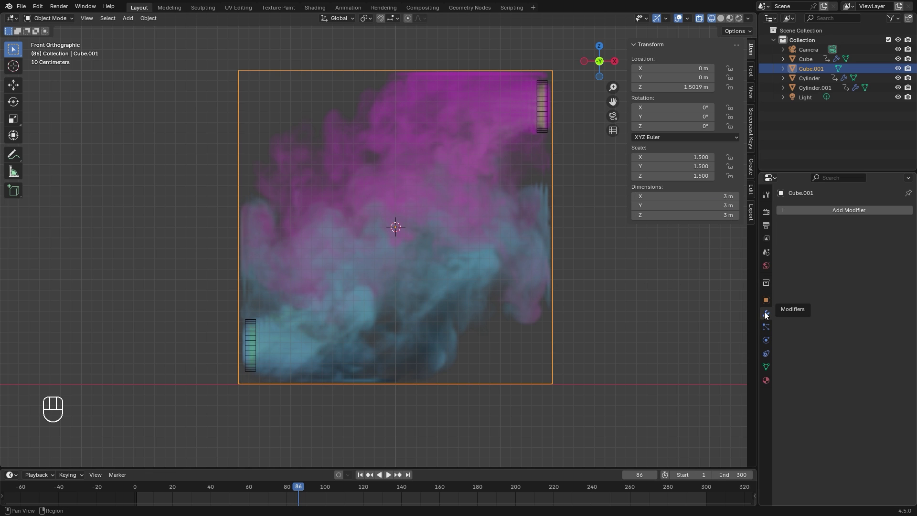
{"action": "key", "text": "n"}
{"action": "left_click_drag", "start_coordinate": [852, 211], "coordinate": [697, 302]}
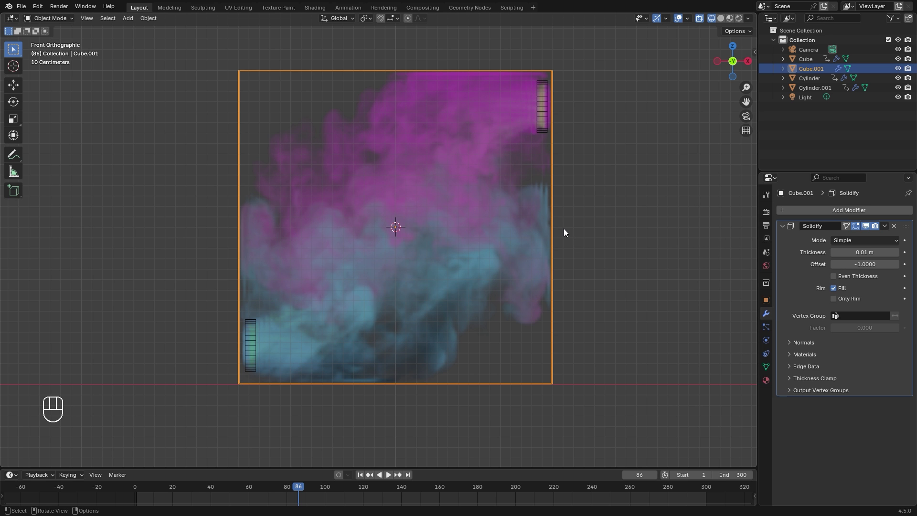
{"action": "key", "text": "ctrl+a"}
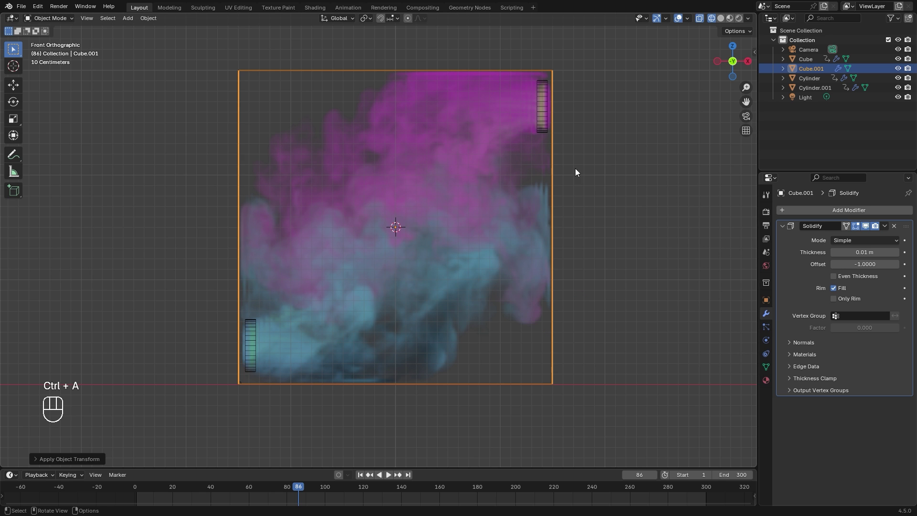
Add a Solidify modifier with thickness 0.045 m and inspect the thickened wall up close
{"action": "middle_click", "coordinate": [596, 137]}
{"action": "middle_click", "coordinate": [429, 196]}
{"action": "middle_click", "coordinate": [427, 258]}
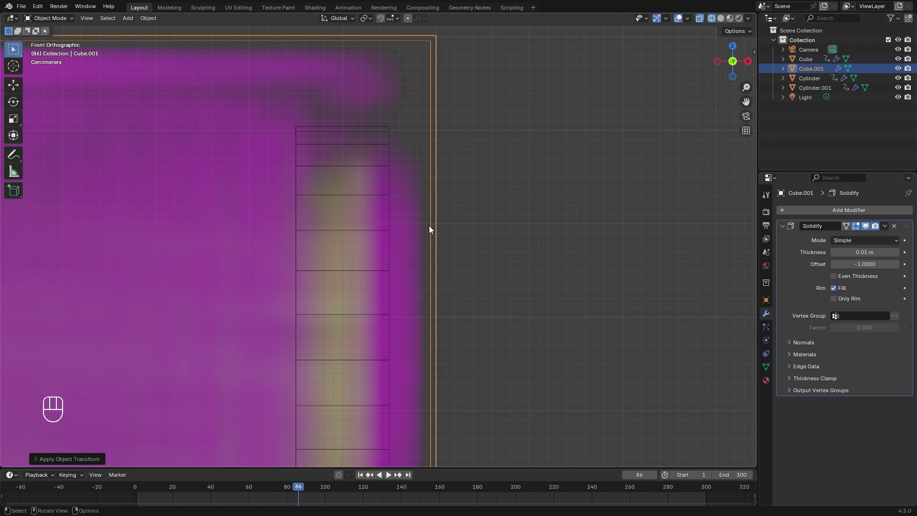
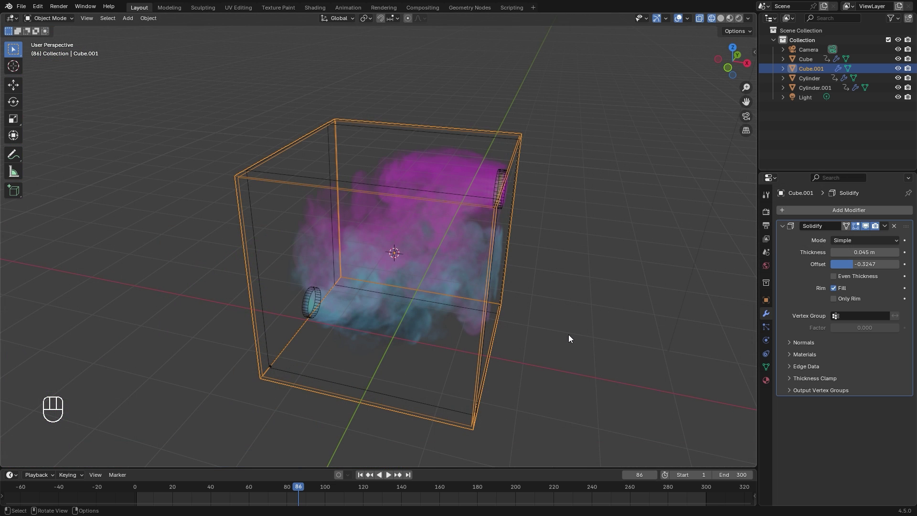
Add a Wireframe modifier keeping the original faces, set Material Offset 1, and go to the box's material settings
{"action": "left_click_drag", "start_coordinate": [838, 215], "coordinate": [710, 376]}
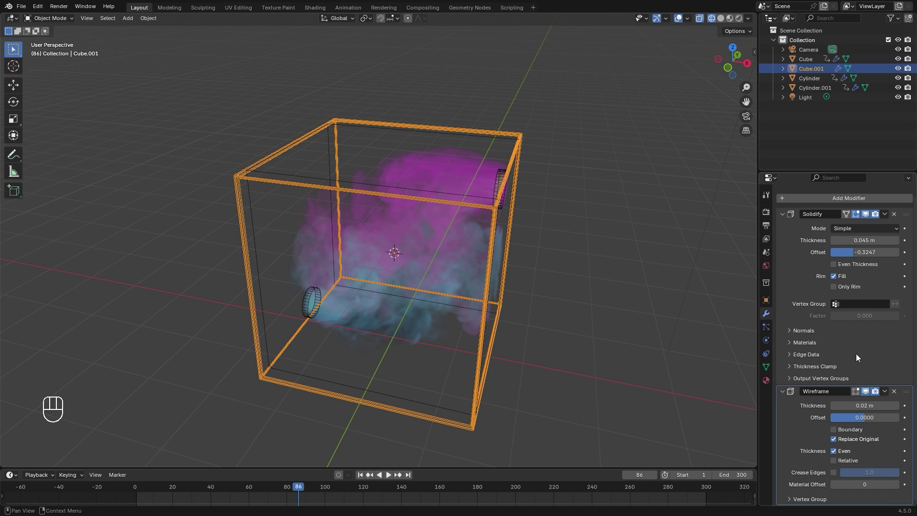
{"action": "left_click", "coordinate": [836, 442]}
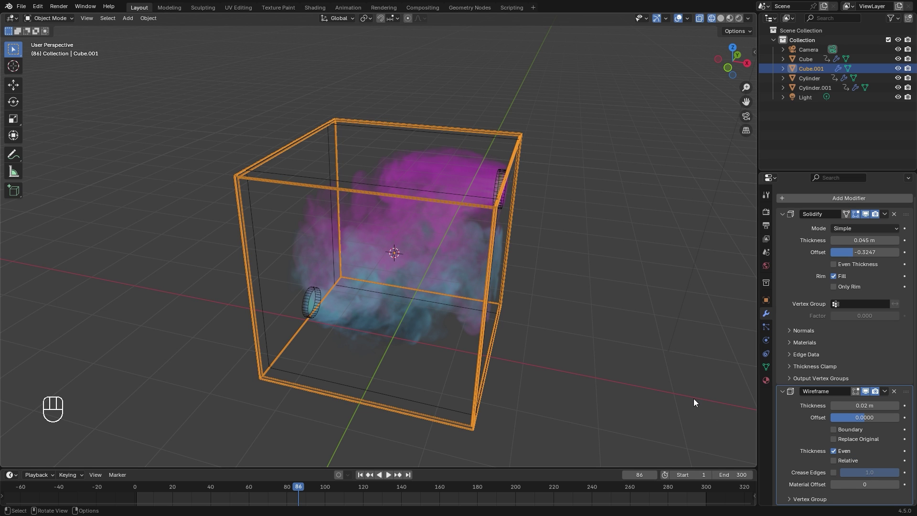
{"action": "key", "text": "KP_1"}
{"action": "key", "text": "z"}
{"action": "left_click_drag", "start_coordinate": [537, 274], "coordinate": [557, 292]}
{"action": "left_click", "coordinate": [840, 445]}
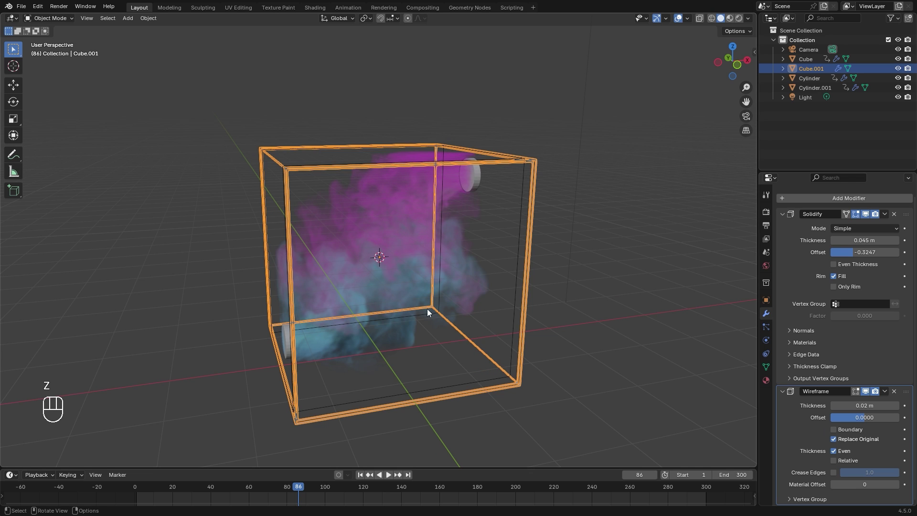
{"action": "left_click", "coordinate": [836, 442]}
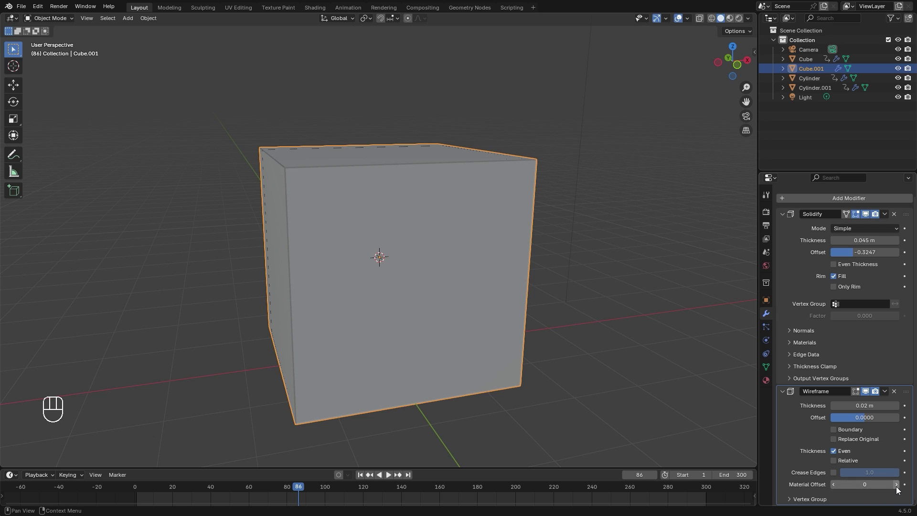
{"action": "left_click", "coordinate": [899, 489]}
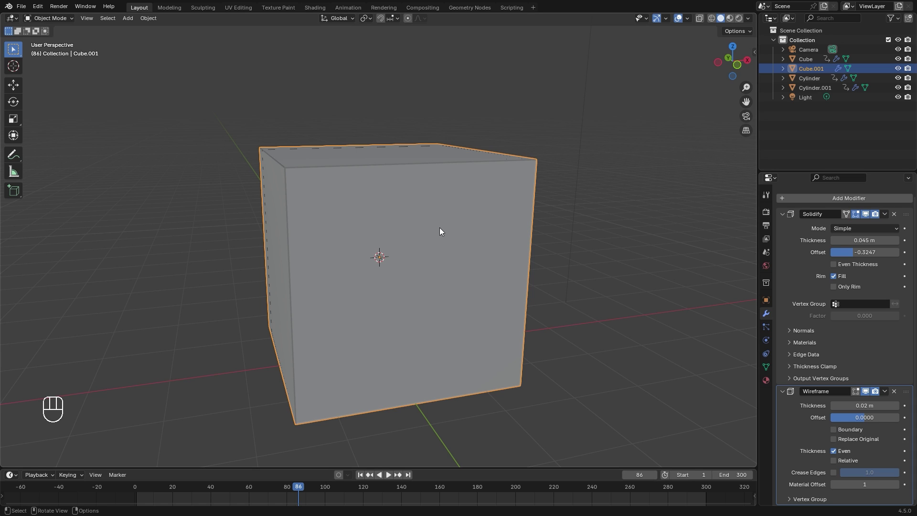
{"action": "left_click", "coordinate": [768, 382]}
Reduce the Wireframe thickness to 0.01 m and preview the scene in Rendered shading
{"action": "left_click", "coordinate": [857, 254]}
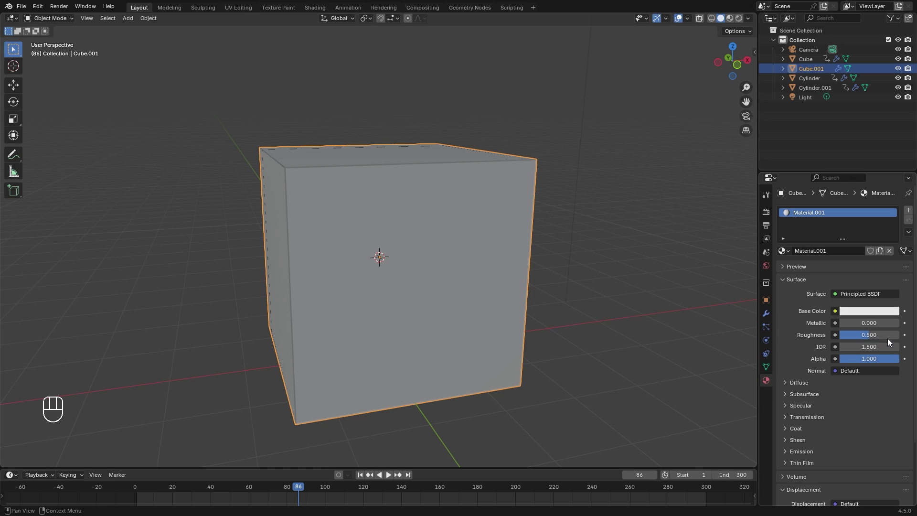
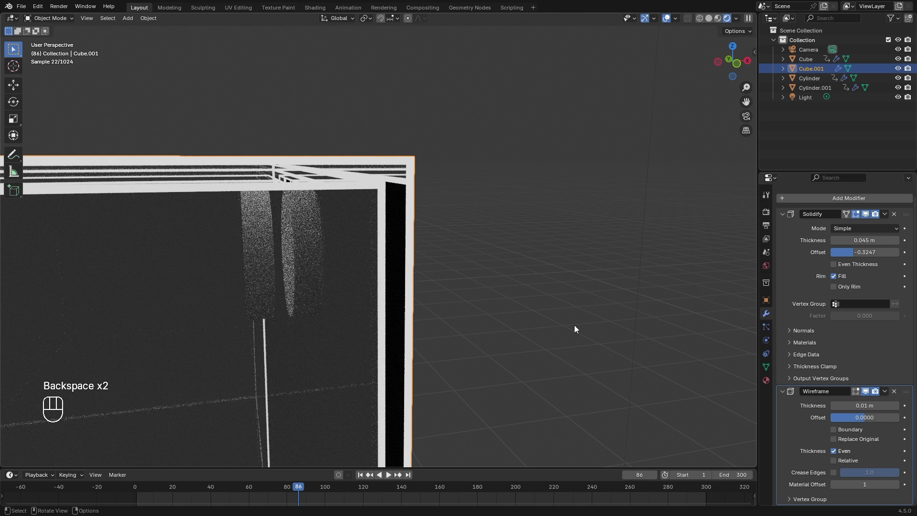
{"action": "middle_click", "coordinate": [394, 283]}
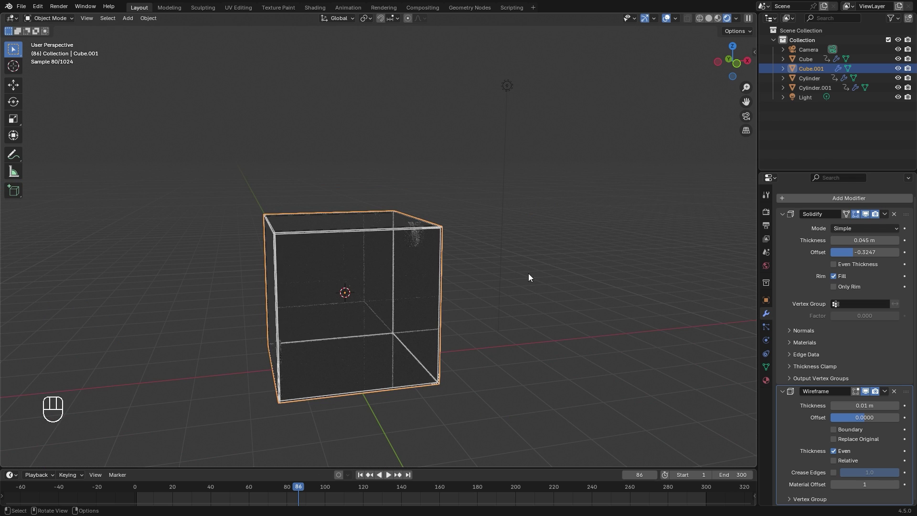
Add a floor plane at the origin and lower it to the bottom of the smoke box in front view
{"action": "key", "text": "z"}
{"action": "key", "text": "shift+a"}
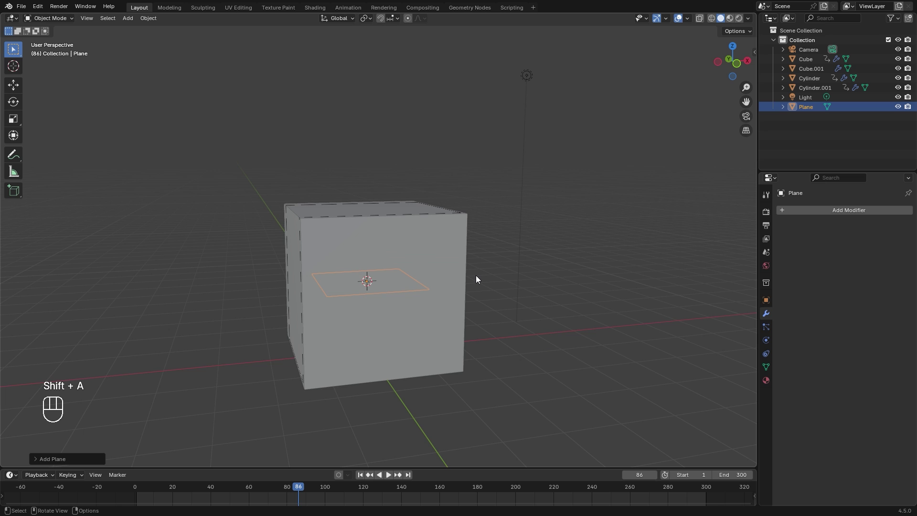
{"action": "left_click_drag", "start_coordinate": [461, 272], "coordinate": [445, 275]}
{"action": "key", "text": "alt+g"}
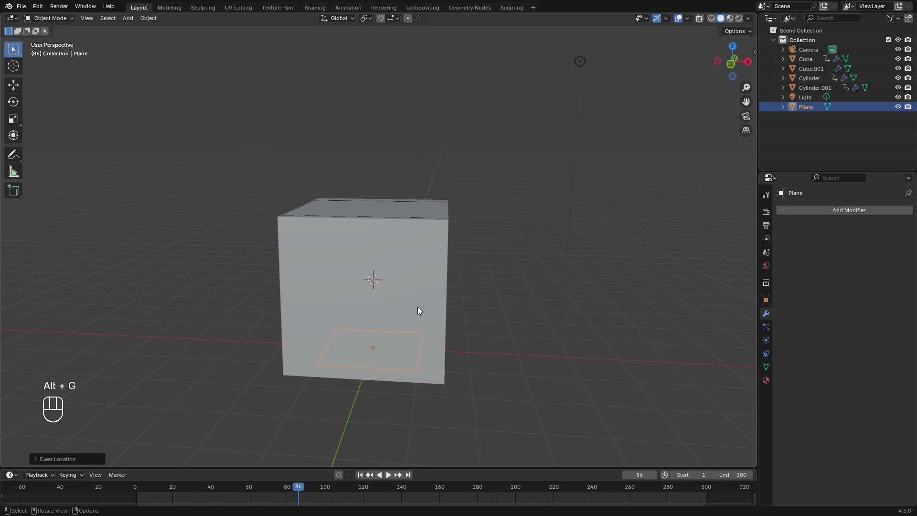
{"action": "key", "text": "KP_1"}
{"action": "key", "text": "z"}
{"action": "key", "text": "s"}
{"action": "left_click_drag", "start_coordinate": [365, 382], "coordinate": [388, 363]}
{"action": "middle_click", "coordinate": [502, 319]}
{"action": "key", "text": "g"}
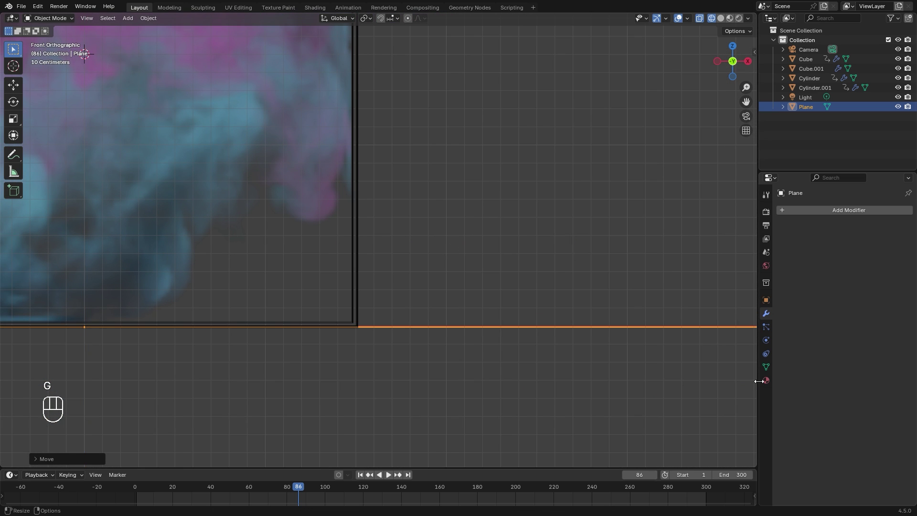
Give the plane a new material with black base colour and roughness 0.1
{"action": "left_click", "coordinate": [769, 384]}
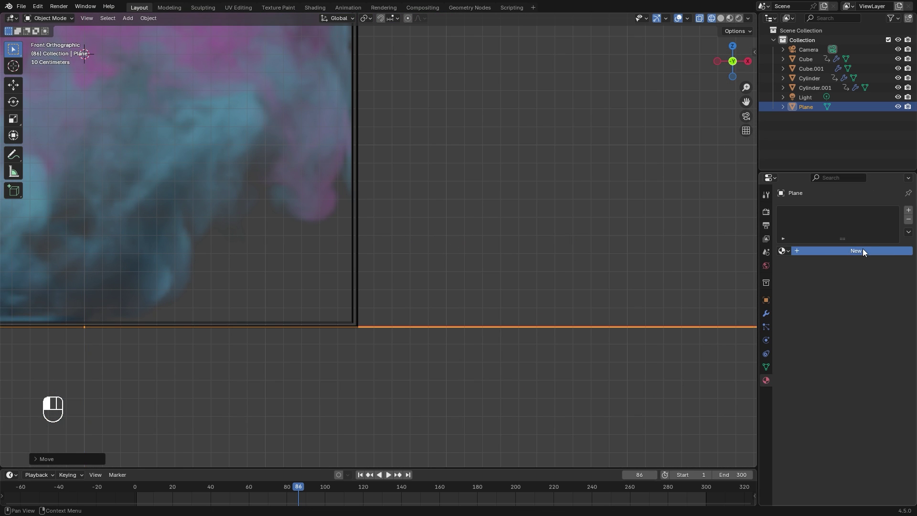
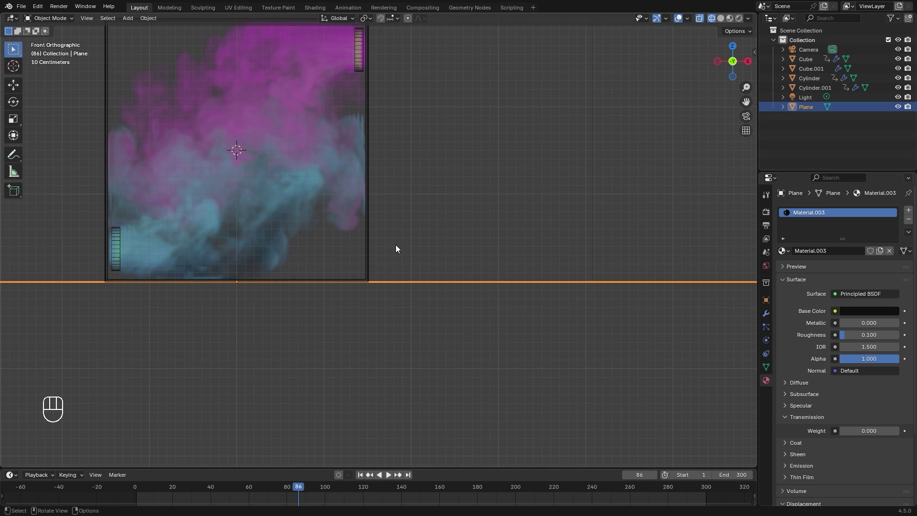
{"action": "left_click_drag", "start_coordinate": [312, 212], "coordinate": [470, 262]}
{"action": "left_click_drag", "start_coordinate": [494, 256], "coordinate": [450, 265]}
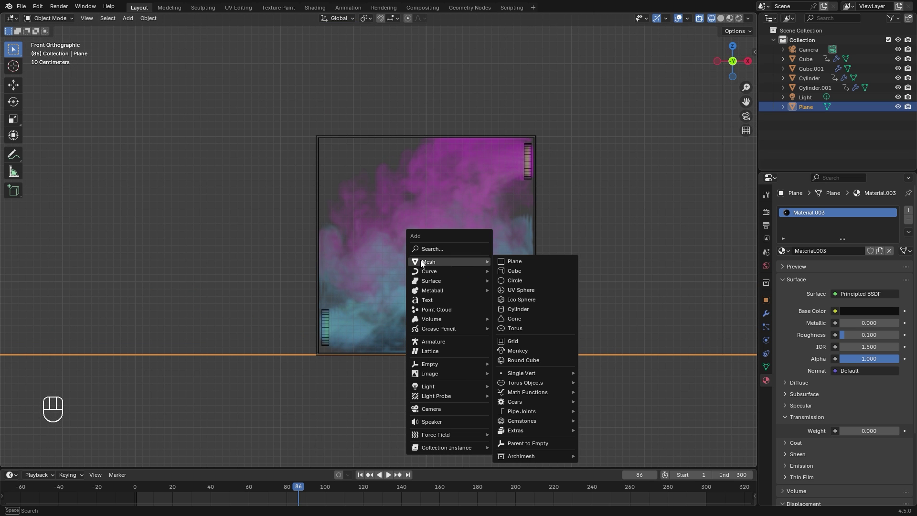
Add a cylinder and scale and move it onto the lower-left inflow inlet
{"action": "key", "text": "r"}
{"action": "key", "text": "s"}
{"action": "key", "text": "g"}
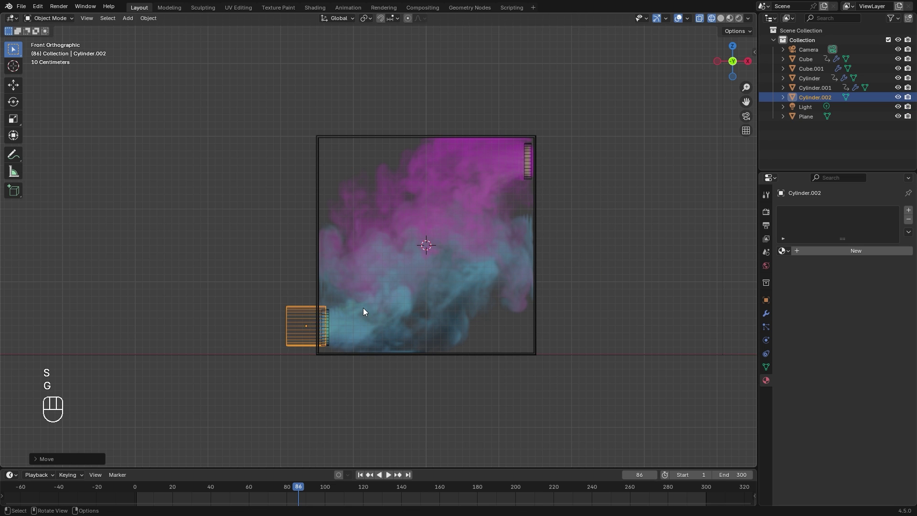
{"action": "left_click_drag", "start_coordinate": [322, 327], "coordinate": [374, 256]}
{"action": "middle_click", "coordinate": [369, 284]}
{"action": "key", "text": "s"}
{"action": "key", "text": "g"}
{"action": "key", "text": "s"}
{"action": "key", "text": "g"}
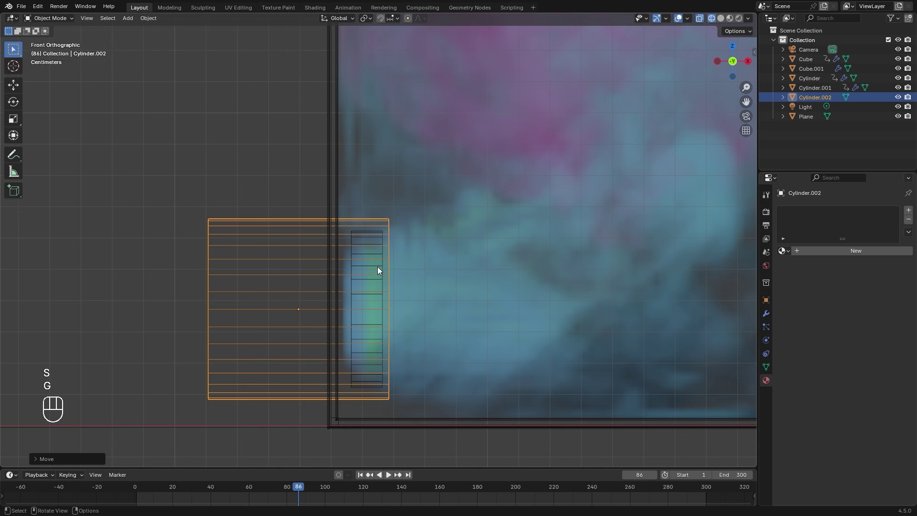
Inset and extrude the cylinder's end in Edit Mode to stretch it into a long pipe
{"action": "key", "text": "Tab"}
{"action": "left_click", "coordinate": [236, 163]}
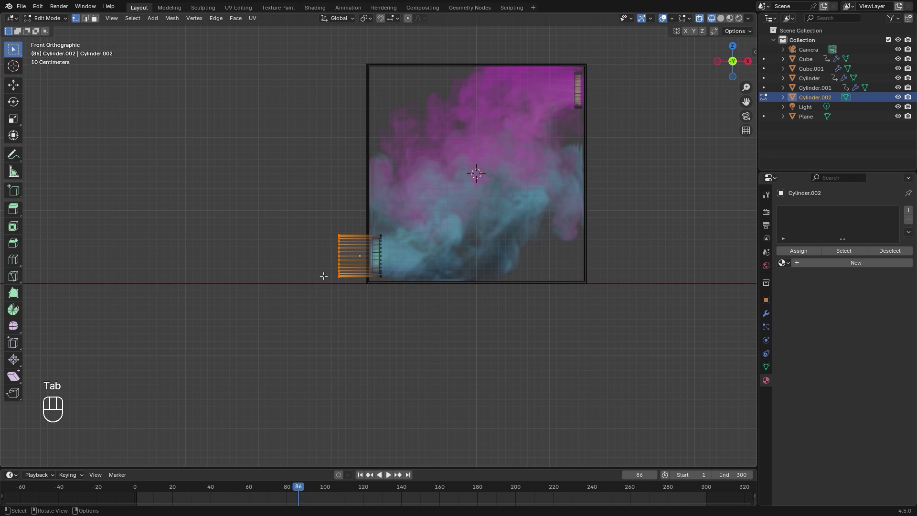
{"action": "key", "text": "g"}
{"action": "key", "text": "g"}
{"action": "left_click", "coordinate": [357, 192]}
{"action": "left_click_drag", "start_coordinate": [454, 260], "coordinate": [417, 275]}
{"action": "middle_click", "coordinate": [377, 291]}
{"action": "key", "text": "i"}
{"action": "left_click_drag", "start_coordinate": [352, 234], "coordinate": [385, 232]}
{"action": "key", "text": "e"}
{"action": "key", "text": "Tab"}
{"action": "left_click_drag", "start_coordinate": [303, 275], "coordinate": [322, 266]}
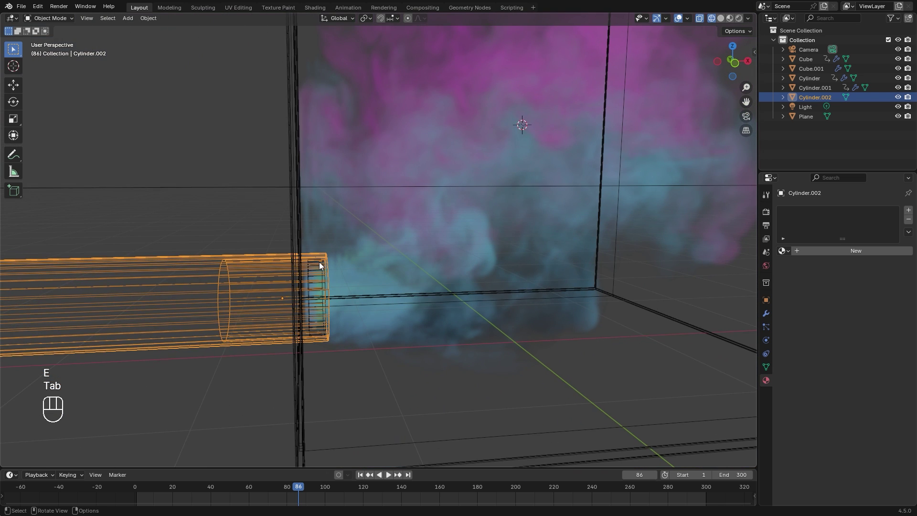
Duplicate the pipe, rotate it 180°, place it at the upper-right inlet with Material.003, and hide the original cylinders
{"action": "key", "text": "KP_1"}
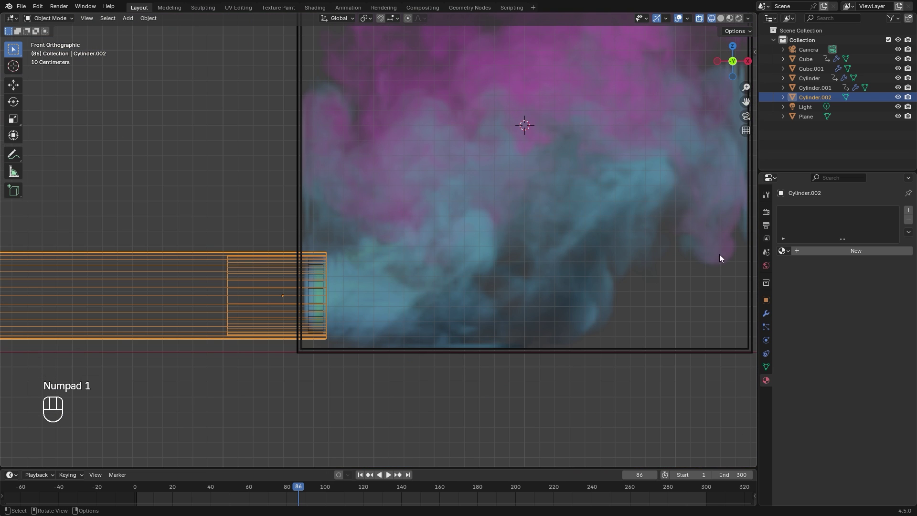
{"action": "left_click_drag", "start_coordinate": [785, 249], "coordinate": [807, 299]}
{"action": "left_click_drag", "start_coordinate": [306, 316], "coordinate": [200, 352]}
{"action": "key", "text": "shift+d"}
{"action": "key", "text": "r"}
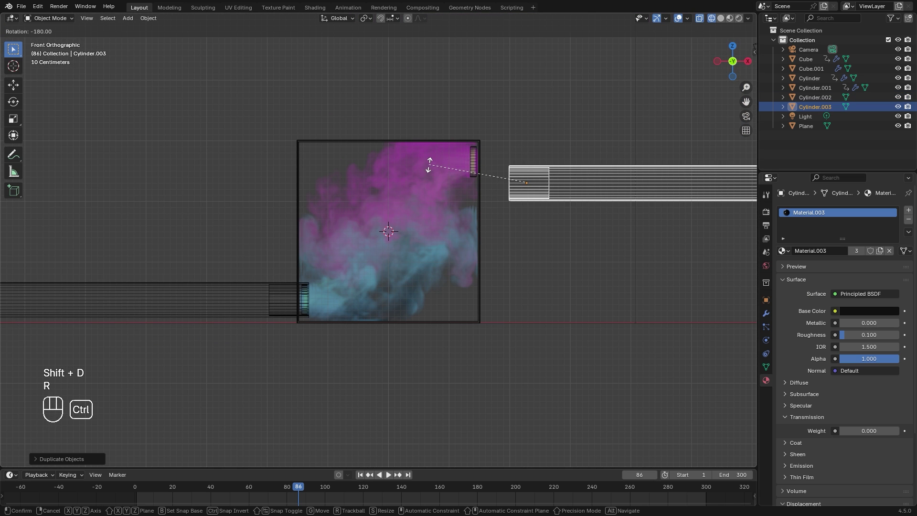
{"action": "left_click_drag", "start_coordinate": [537, 215], "coordinate": [484, 302]}
{"action": "key", "text": "g"}
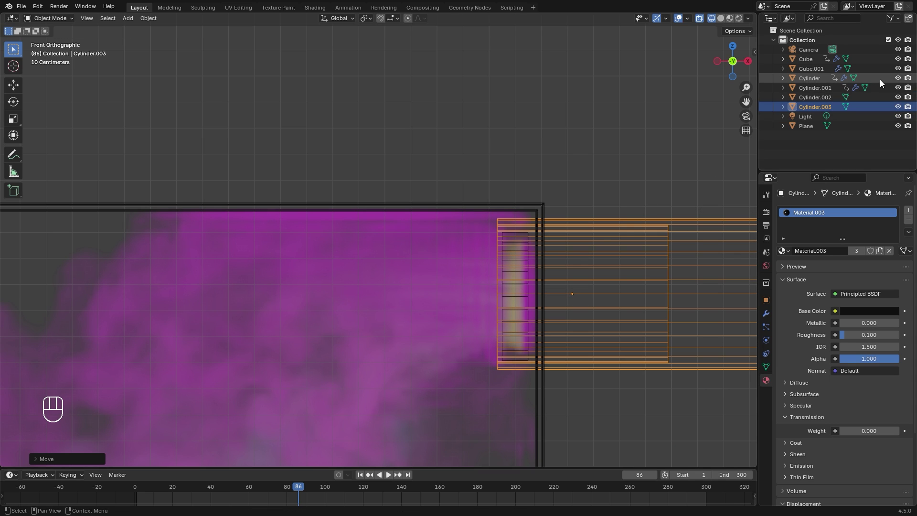
{"action": "left_click", "coordinate": [902, 81]}
Select the point light and delete it, then return to the front view of the box
{"action": "left_click", "coordinate": [901, 89]}
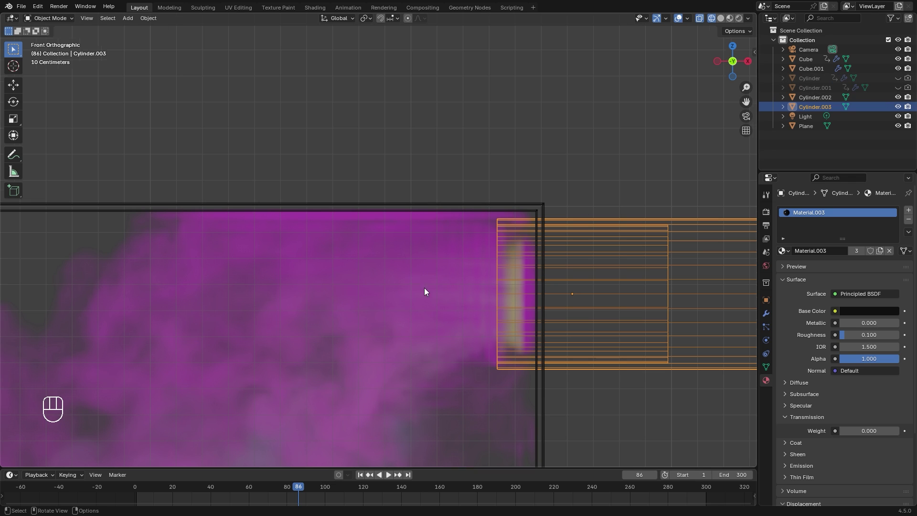
{"action": "left_click_drag", "start_coordinate": [441, 265], "coordinate": [460, 241]}
{"action": "left_click", "coordinate": [506, 65]}
{"action": "key", "text": "x"}
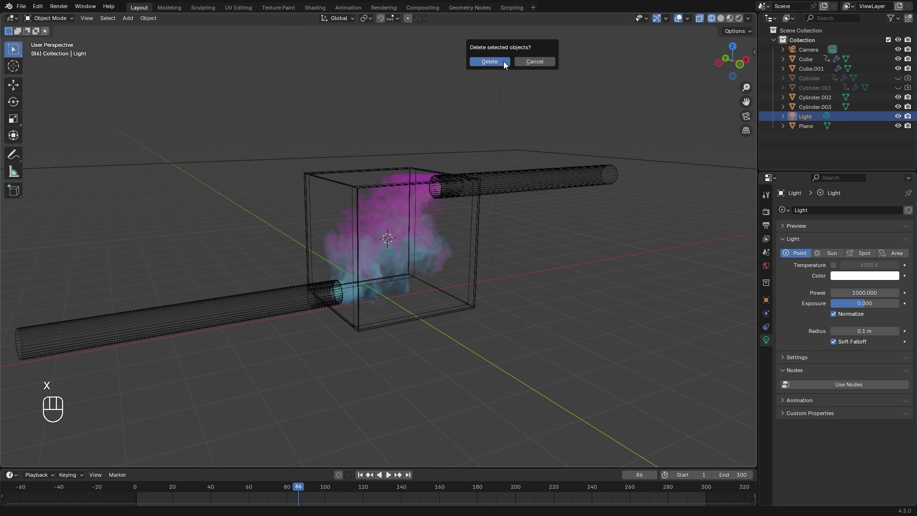
{"action": "left_click", "coordinate": [861, 273]}
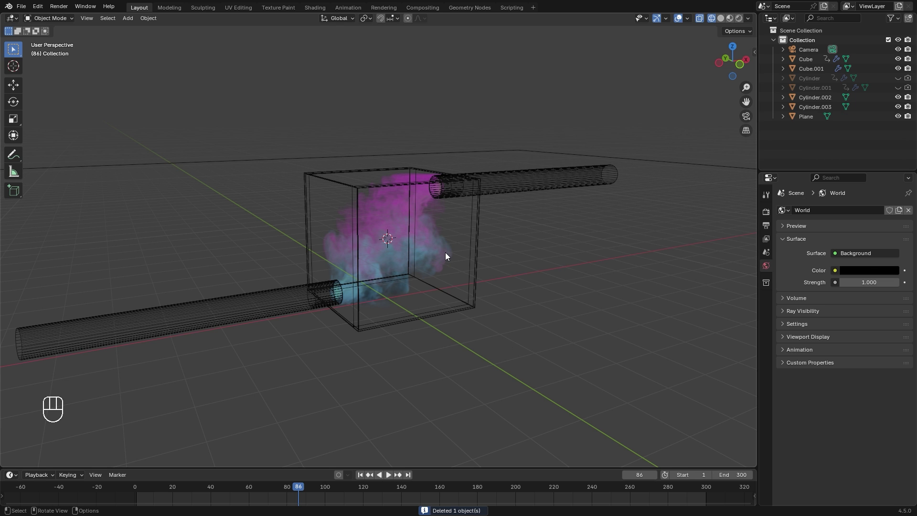
{"action": "key", "text": "KP_1"}
{"action": "middle_click", "coordinate": [469, 275]}
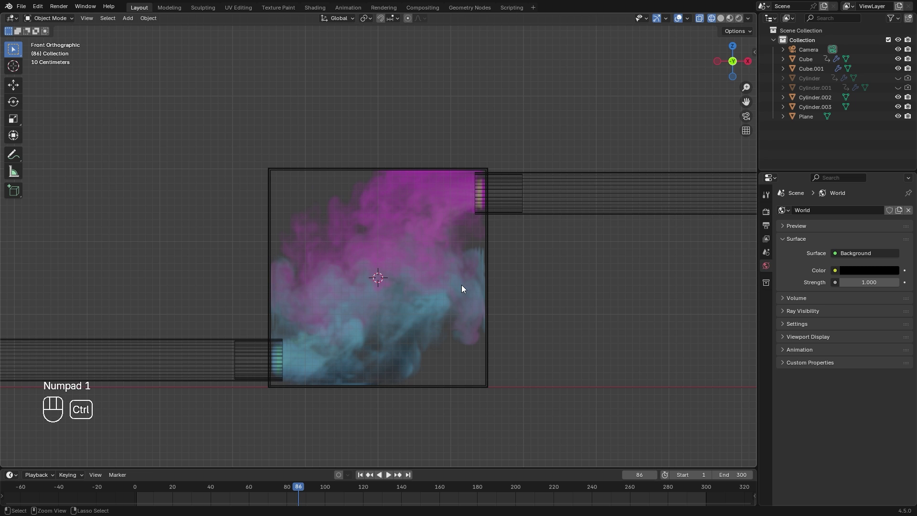
Look through the camera and move and rotate it so the smoke box fills the frame
{"action": "key", "text": "ctrl+alt+KP_0"}
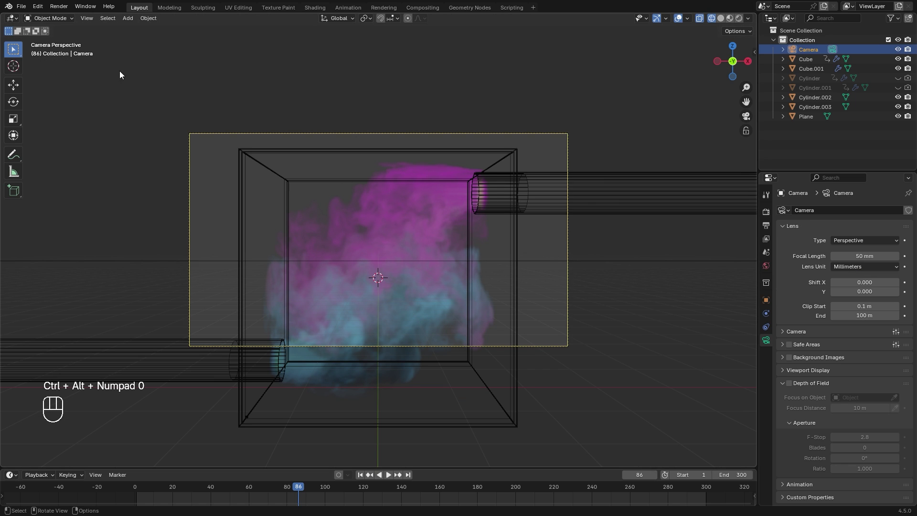
{"action": "left_click_drag", "start_coordinate": [93, 20], "coordinate": [488, 236]}
{"action": "key", "text": "g"}
{"action": "key", "text": "g"}
{"action": "key", "text": "r"}
{"action": "key", "text": "g"}
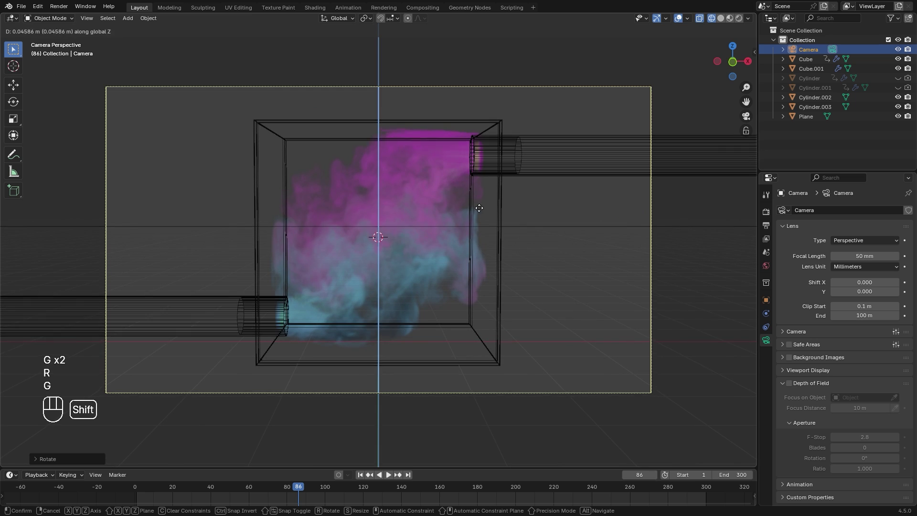
{"action": "key", "text": "x"}
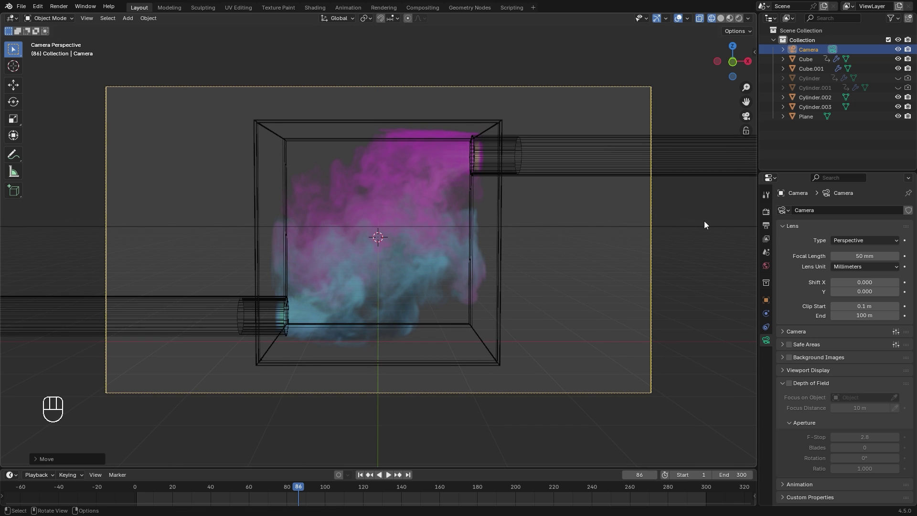
Set the render engine to Cycles on GPU Compute and pick the viewport shading
{"action": "left_click", "coordinate": [772, 216]}
{"action": "left_click_drag", "start_coordinate": [863, 212], "coordinate": [780, 244]}
{"action": "key", "text": "z"}
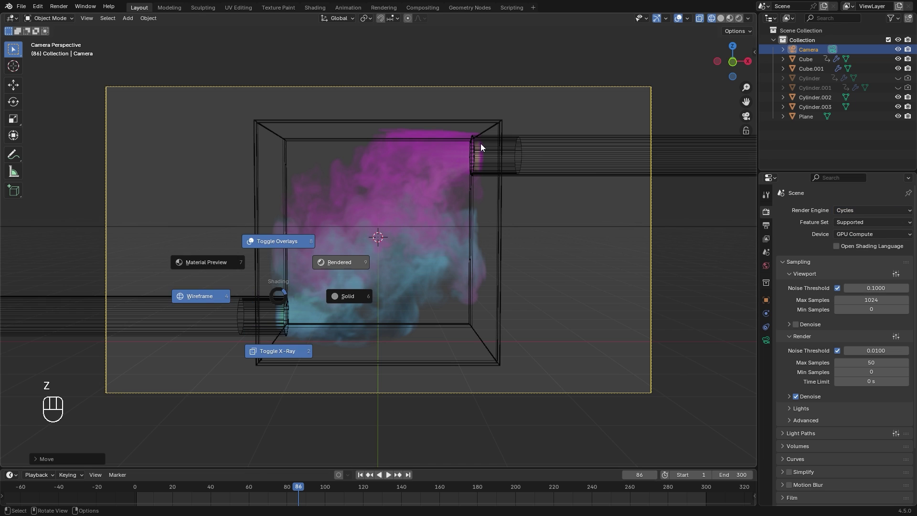
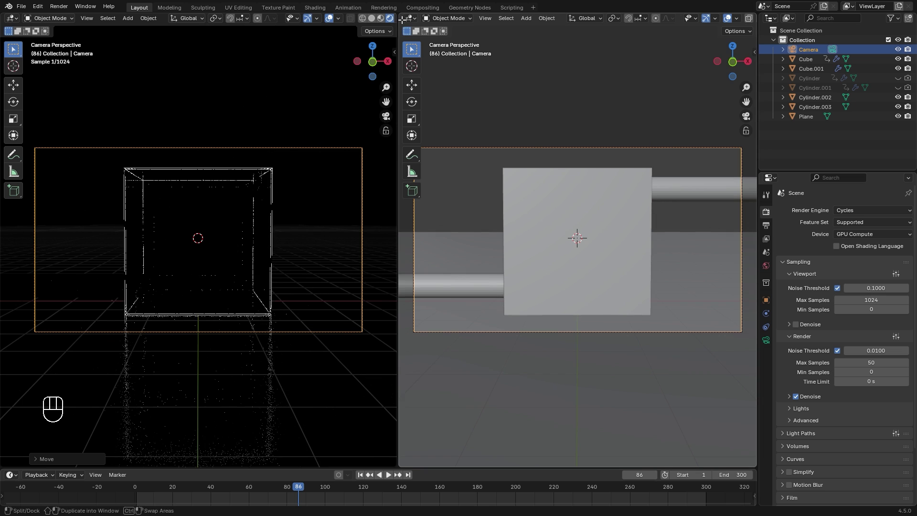
Turn the split-off right area into a Shader Editor beside the rendered camera view
{"action": "left_click_drag", "start_coordinate": [410, 21], "coordinate": [435, 101]}
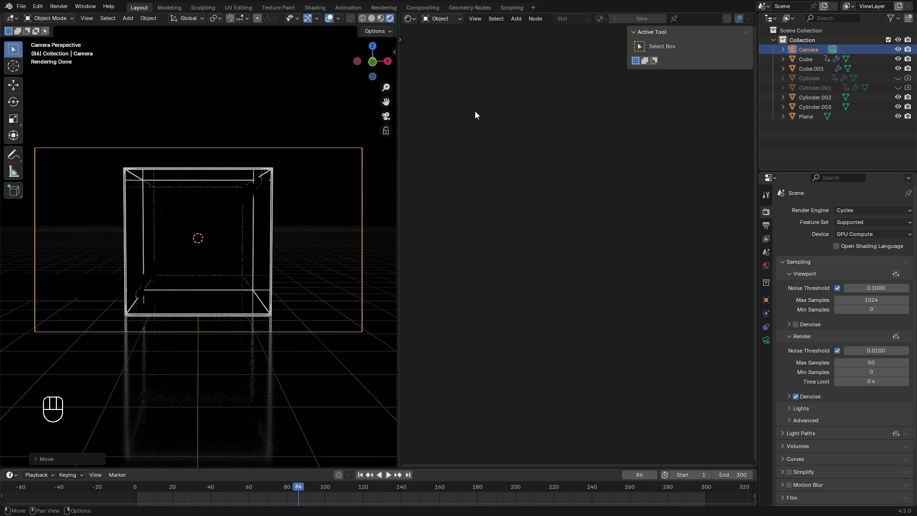
Create new Material.004 on the domain Cube, save the file, and remove the default surface shader
{"action": "key", "text": "n"}
{"action": "key", "text": "n"}
{"action": "left_click", "coordinate": [809, 63]}
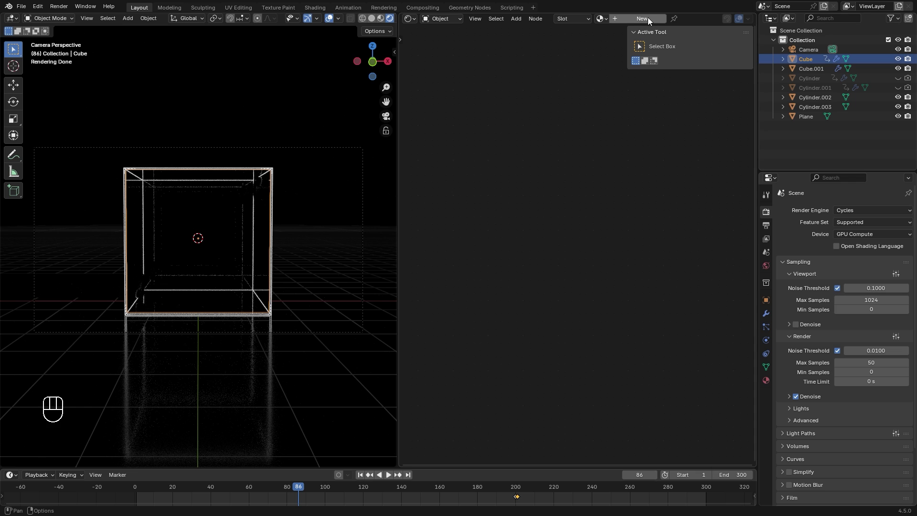
{"action": "left_click", "coordinate": [650, 21]}
{"action": "key", "text": "n"}
{"action": "key", "text": "ctrl+s"}
{"action": "key", "text": "x"}
Add Principled Volume and Volume Info nodes, linking Density to Emission Strength and Color to Emission Color
{"action": "key", "text": "shift+a"}
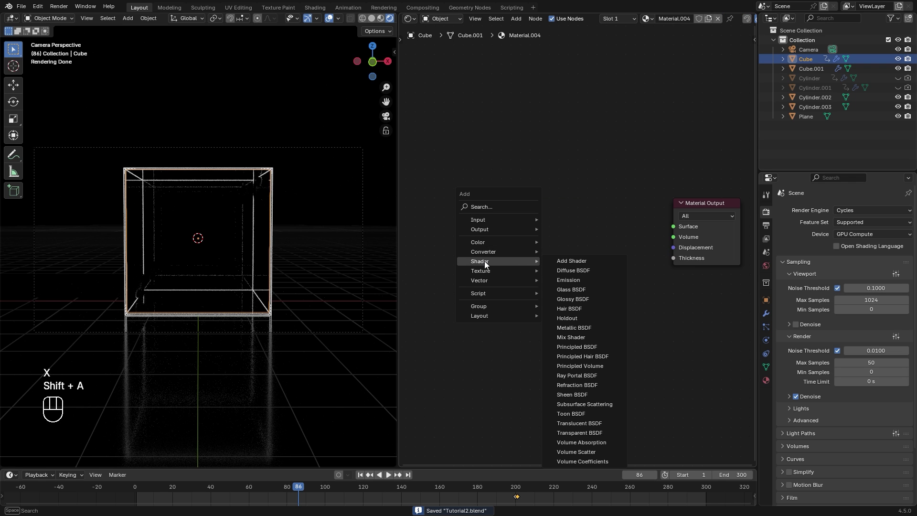
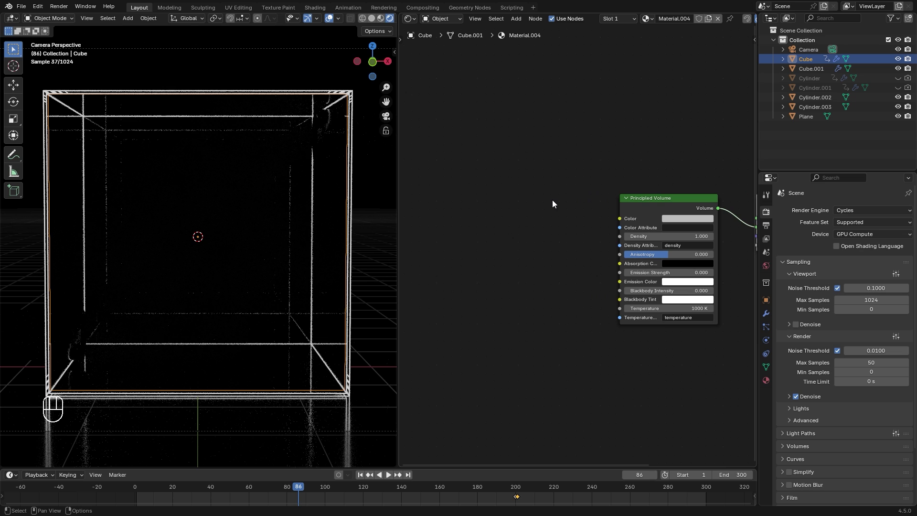
{"action": "key", "text": "shift+a"}
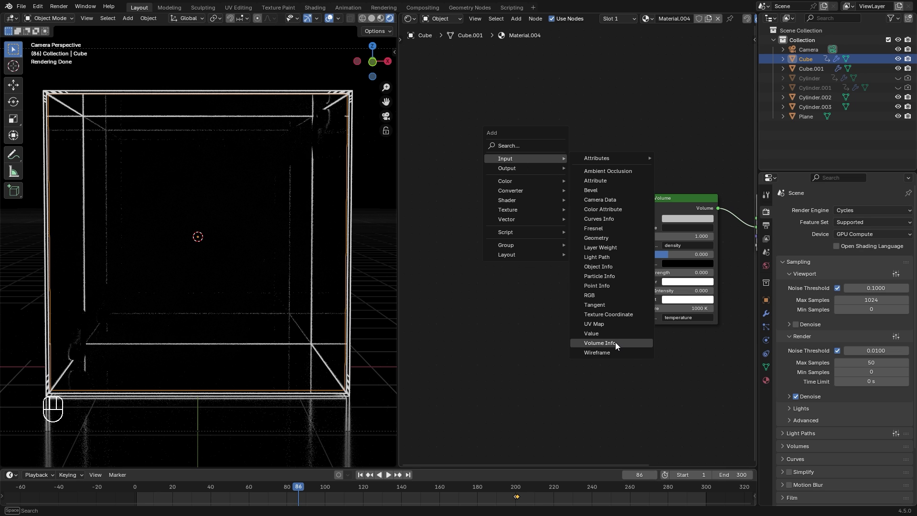
{"action": "left_click", "coordinate": [491, 256]}
{"action": "left_click_drag", "start_coordinate": [488, 235], "coordinate": [672, 271]}
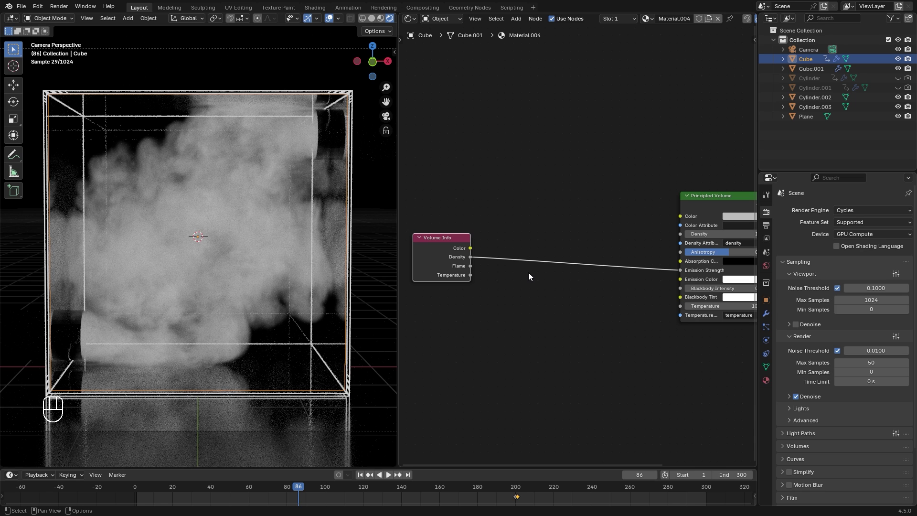
{"action": "left_click_drag", "start_coordinate": [470, 250], "coordinate": [687, 279]}
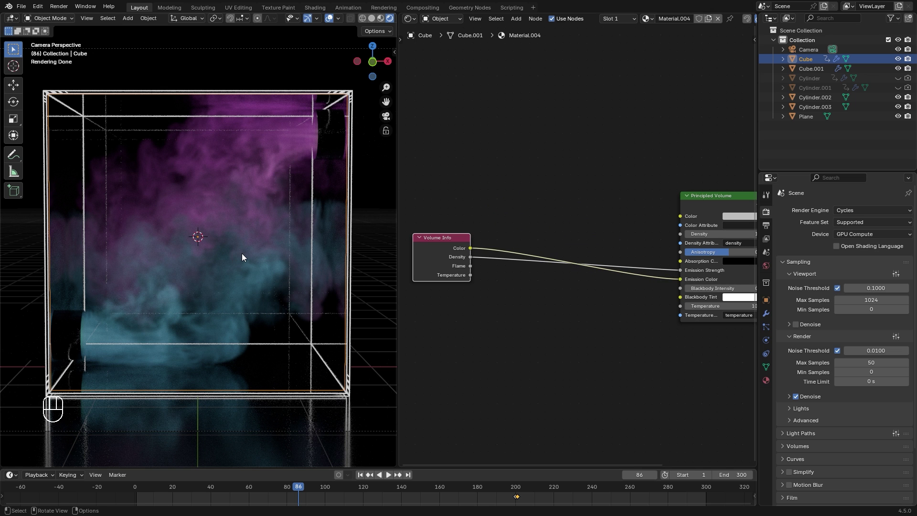
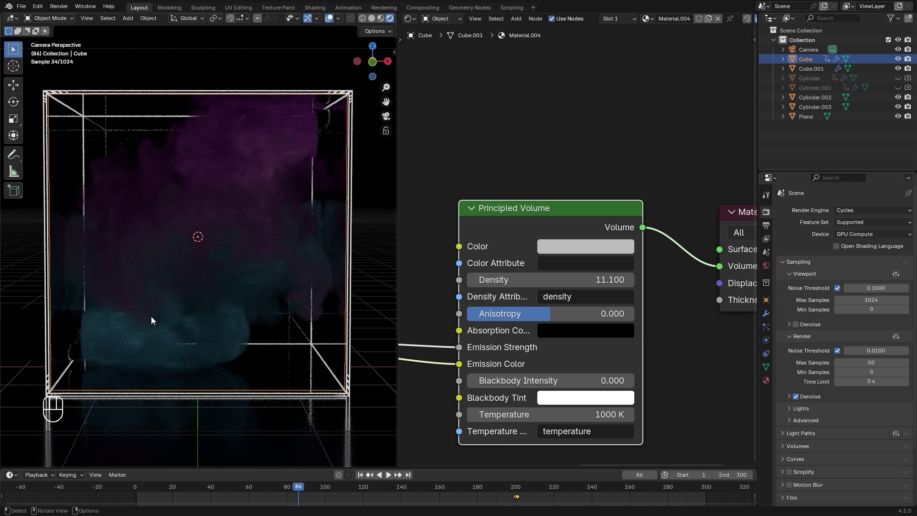
Enter 'color' as the Color Attribute and add a Multiply Math node set to 10 on the emission strength
{"action": "left_click", "coordinate": [586, 263]}
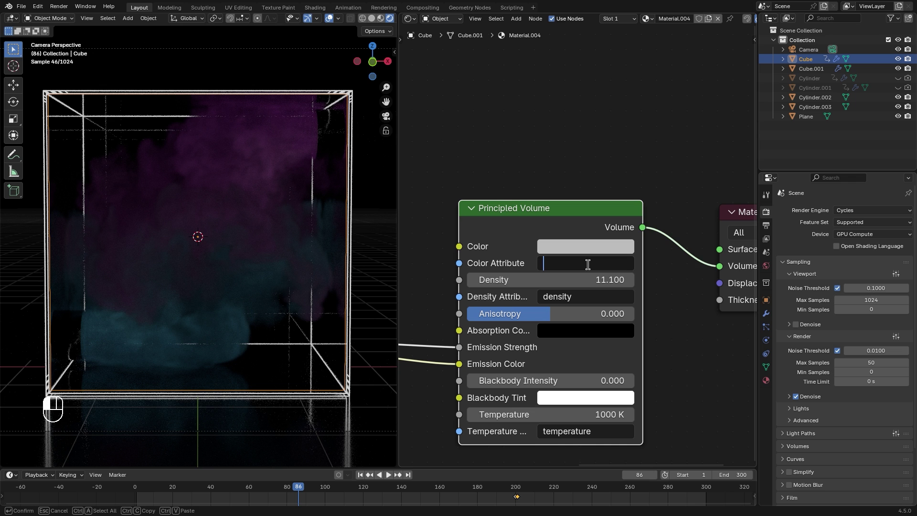
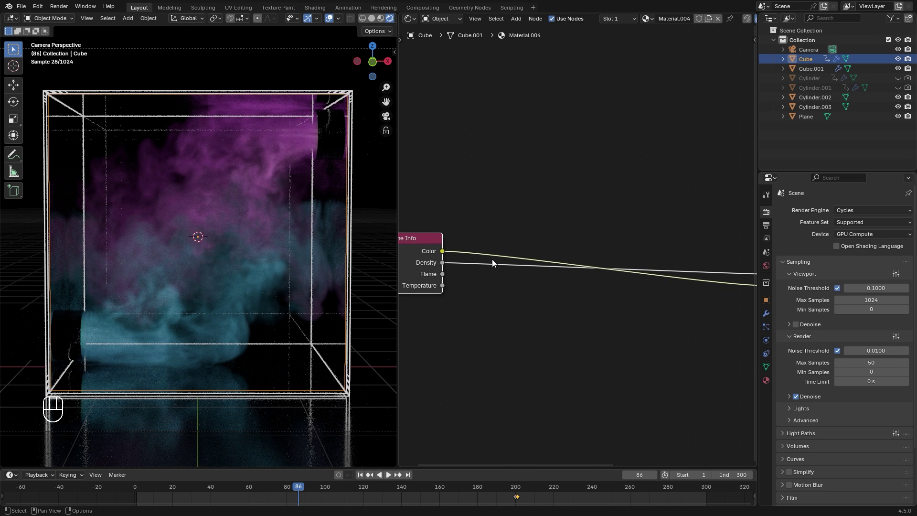
{"action": "key", "text": "shift+a"}
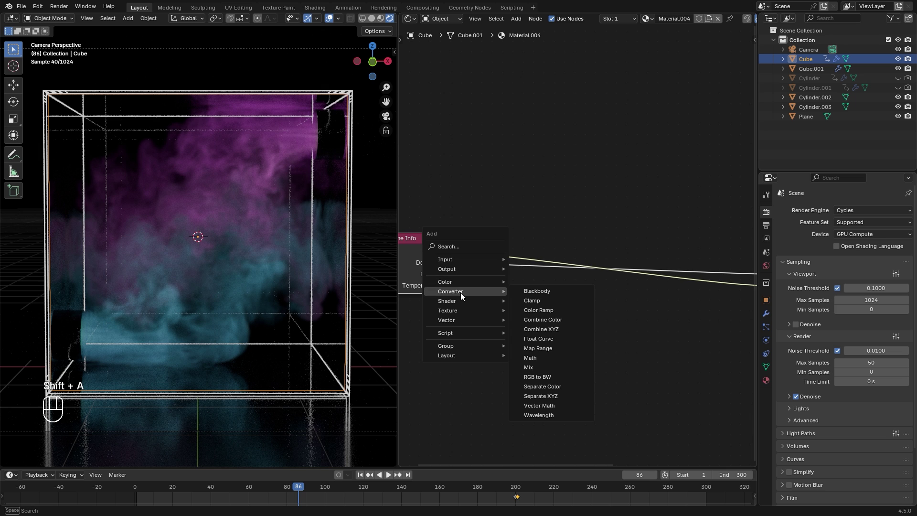
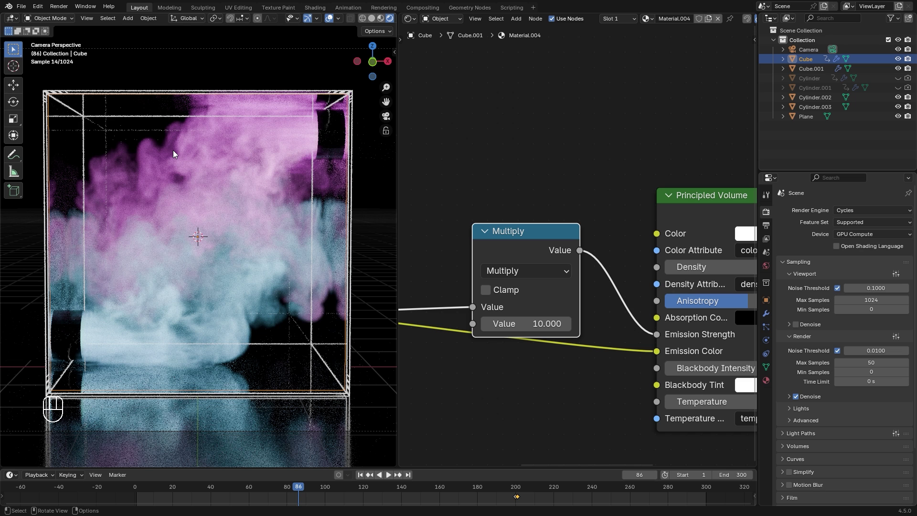
Add a Color Ramp after Volume Info Density and scrub to frame 35 to preview the smoke
{"action": "left_click", "coordinate": [545, 251]}
{"action": "middle_click", "coordinate": [689, 231]}
{"action": "key", "text": "shift+a"}
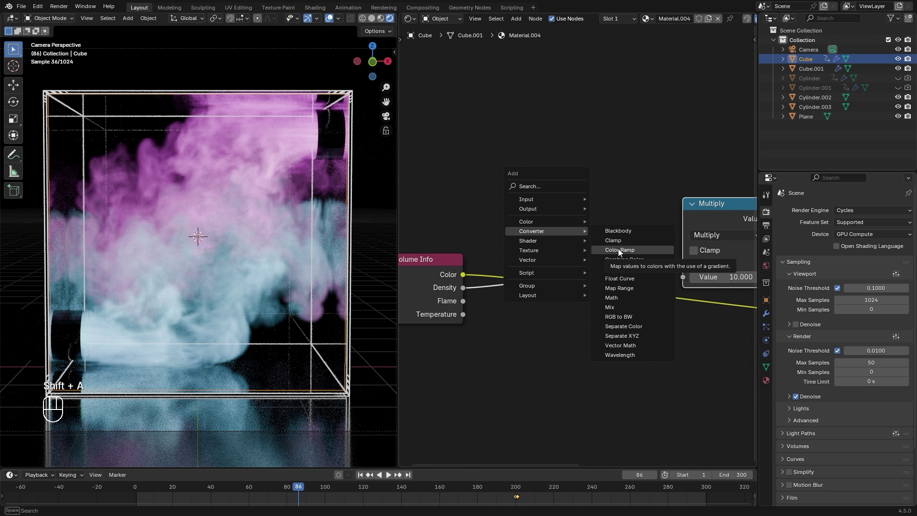
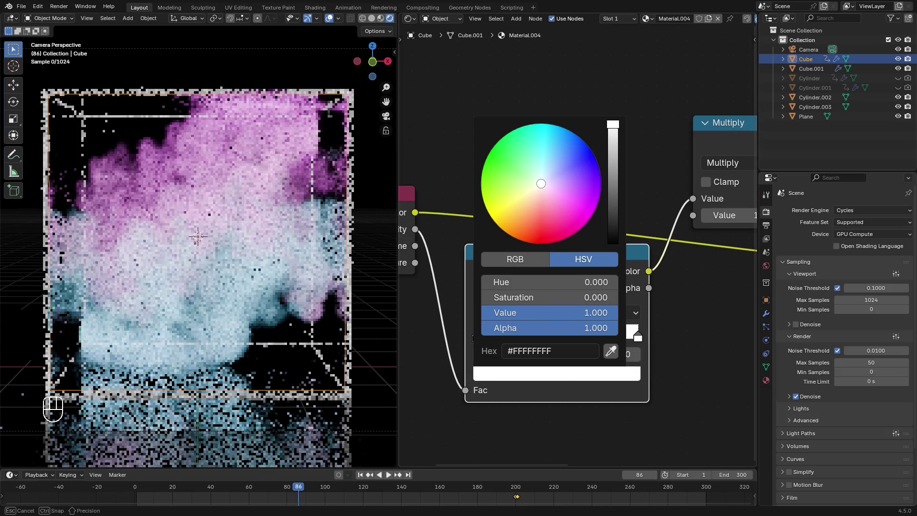
{"action": "left_click", "coordinate": [642, 341]}
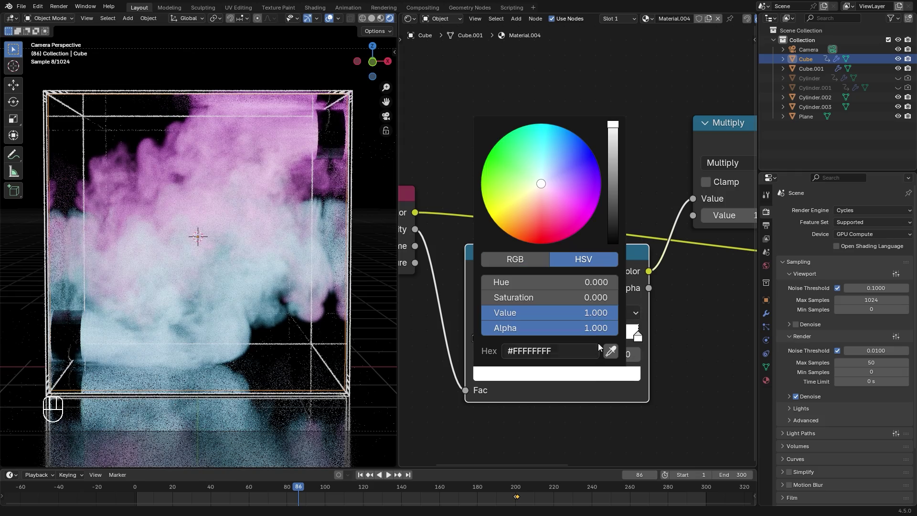
{"action": "left_click", "coordinate": [203, 493]}
{"action": "left_click_drag", "start_coordinate": [204, 493], "coordinate": [253, 332]}
{"action": "left_click_drag", "start_coordinate": [253, 331], "coordinate": [621, 325]}
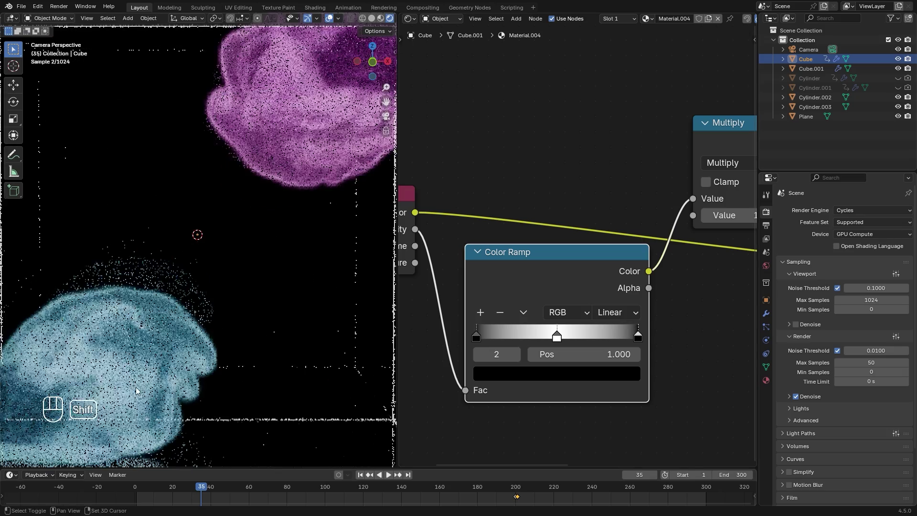
{"action": "middle_click", "coordinate": [225, 281]}
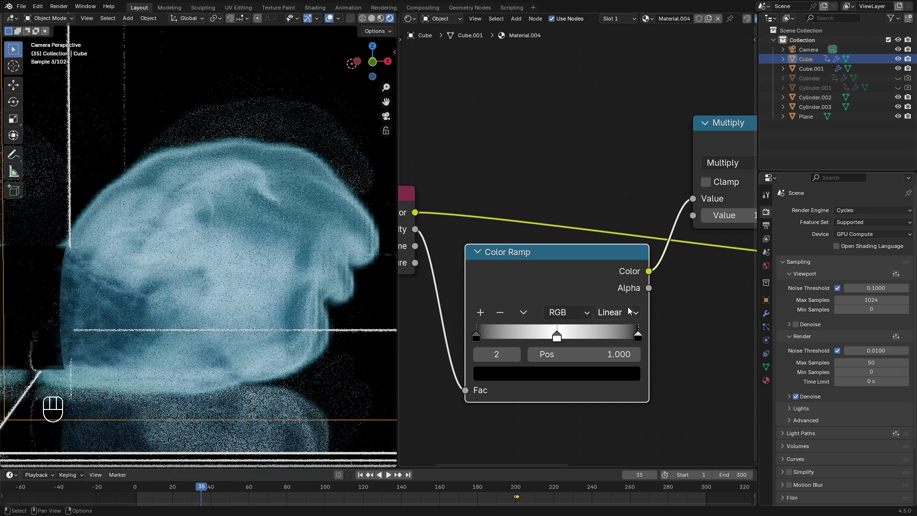
Adjust the Color Ramp stops to about 0.4 and 0.79 to thin and sharpen the smoke density
{"action": "left_click", "coordinate": [595, 386]}
{"action": "left_click", "coordinate": [622, 375]}
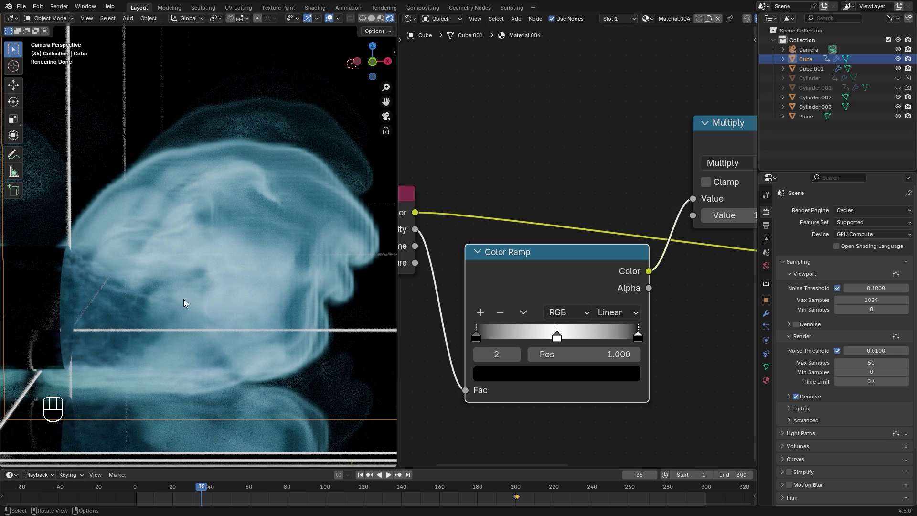
{"action": "left_click_drag", "start_coordinate": [637, 338], "coordinate": [603, 340]}
{"action": "left_click_drag", "start_coordinate": [559, 341], "coordinate": [554, 338]}
{"action": "left_click_drag", "start_coordinate": [604, 338], "coordinate": [548, 338]}
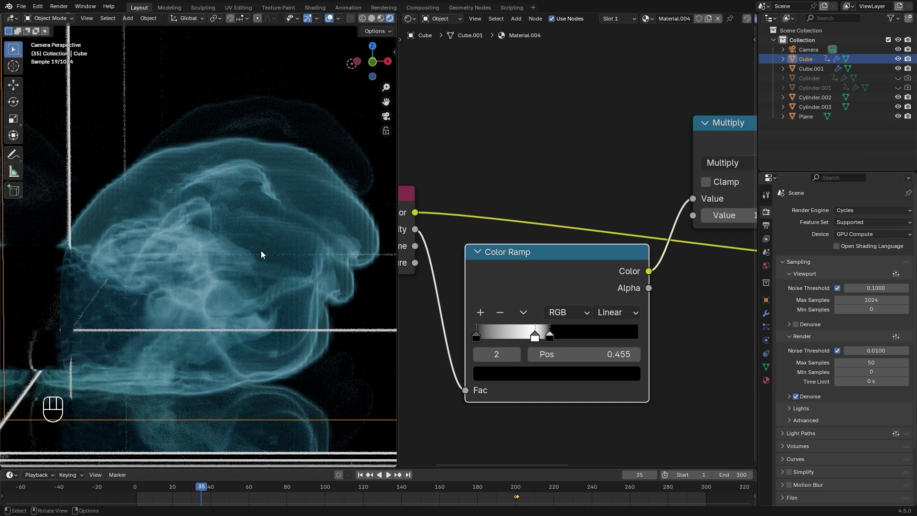
{"action": "left_click_drag", "start_coordinate": [568, 339], "coordinate": [581, 345]}
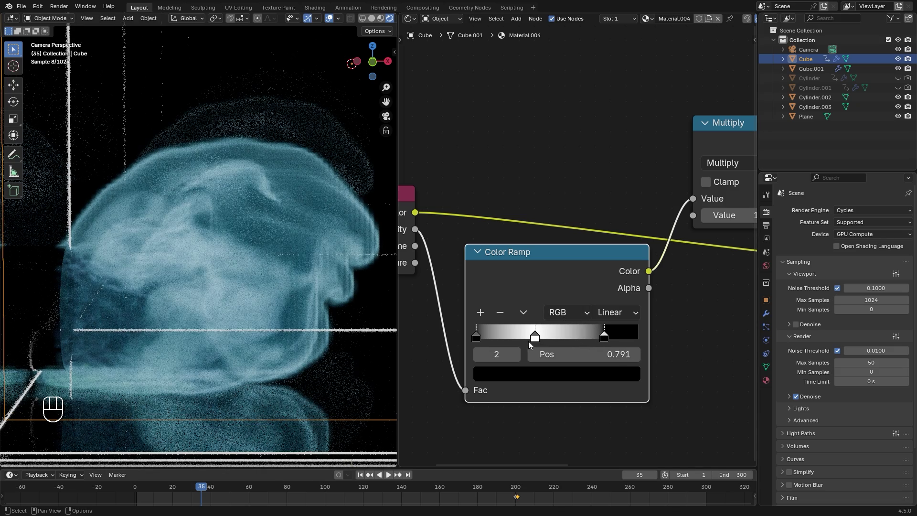
{"action": "left_click", "coordinate": [539, 340]}
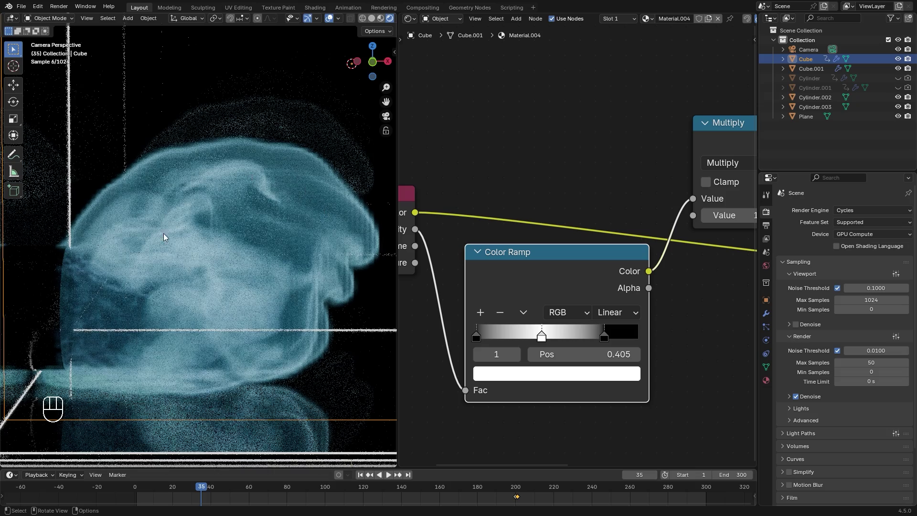
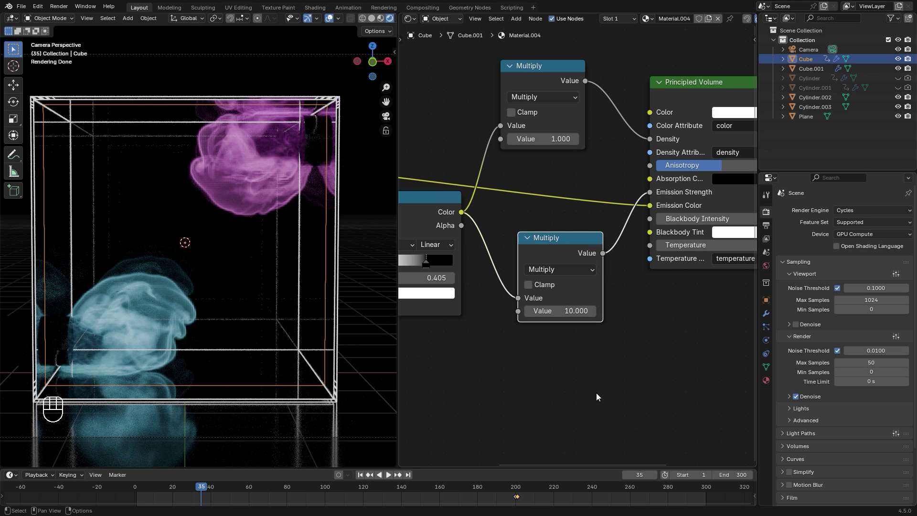
Keyframe the emission Multiply at 10 on frame 250 and at 0 on frame 300
{"action": "left_click", "coordinate": [704, 491]}
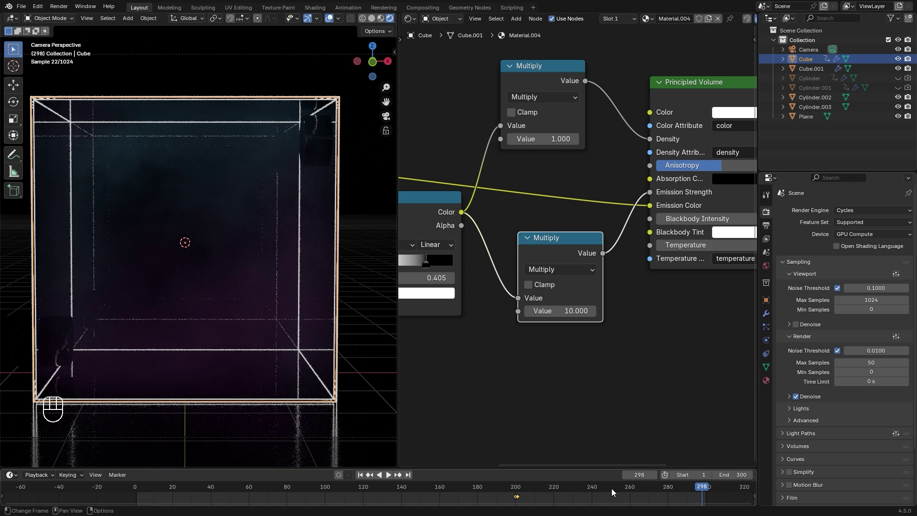
{"action": "left_click", "coordinate": [613, 491]}
{"action": "middle_click", "coordinate": [612, 490]}
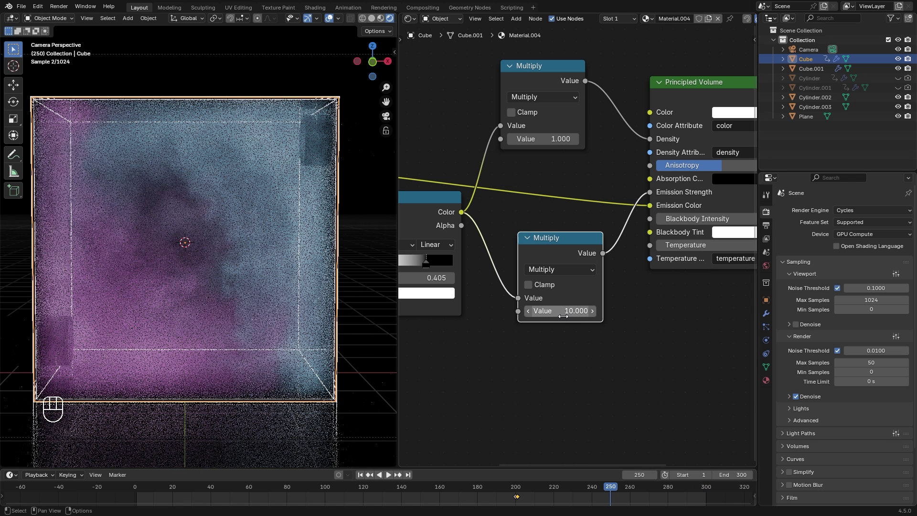
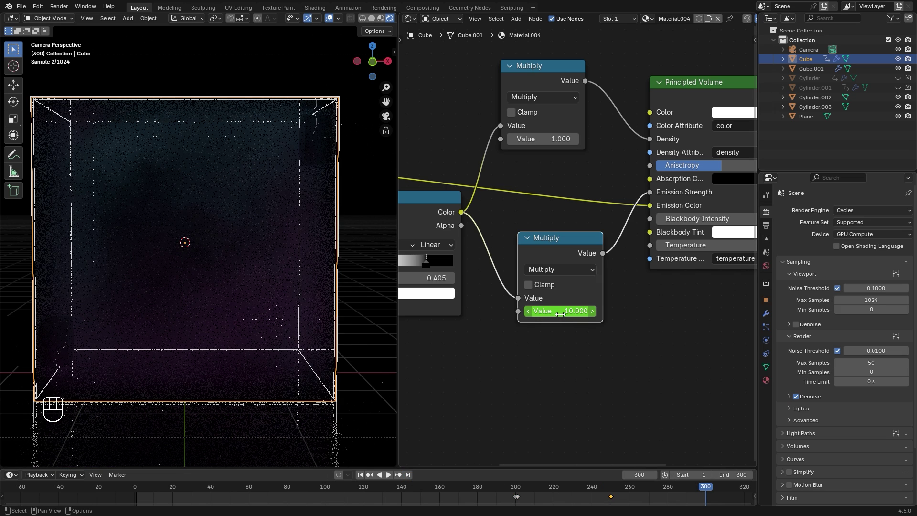
{"action": "left_click_drag", "start_coordinate": [561, 313], "coordinate": [645, 357]}
{"action": "key", "text": "i"}
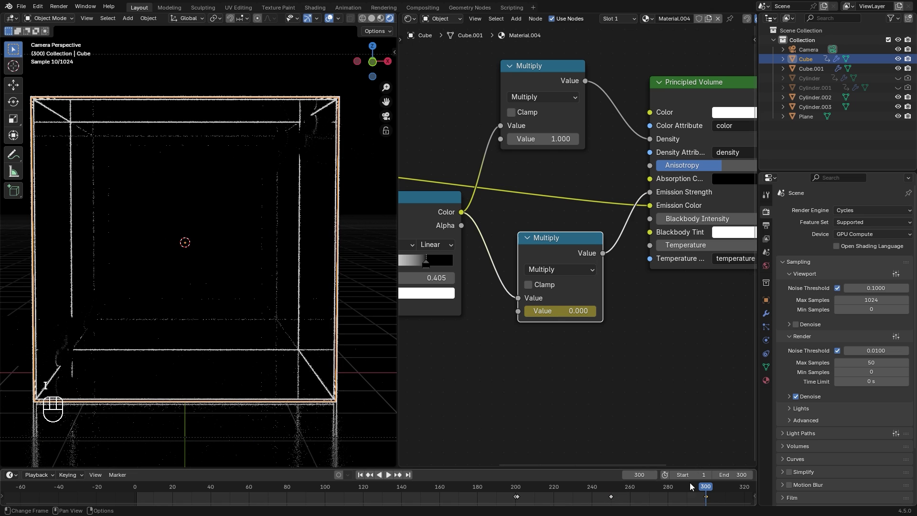
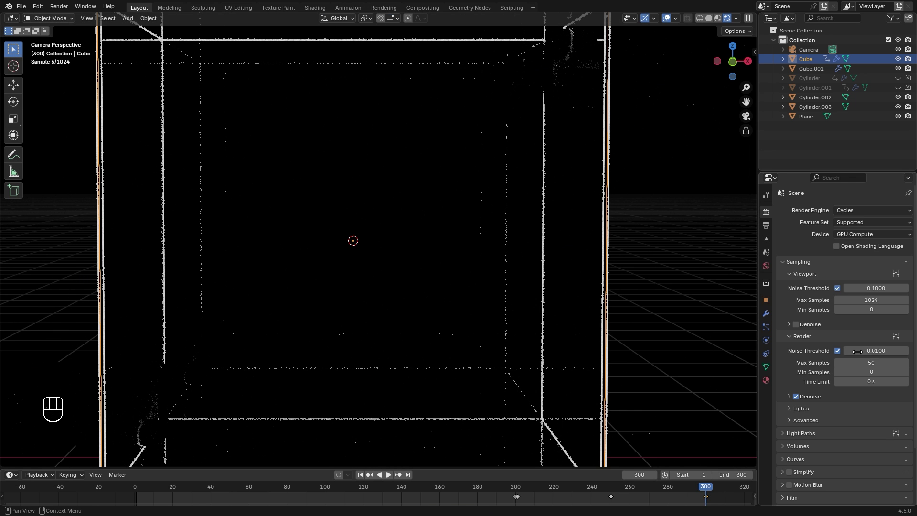
Set the Color Management look to High Contrast in Render Properties
{"action": "left_click_drag", "start_coordinate": [881, 360], "coordinate": [868, 366]}
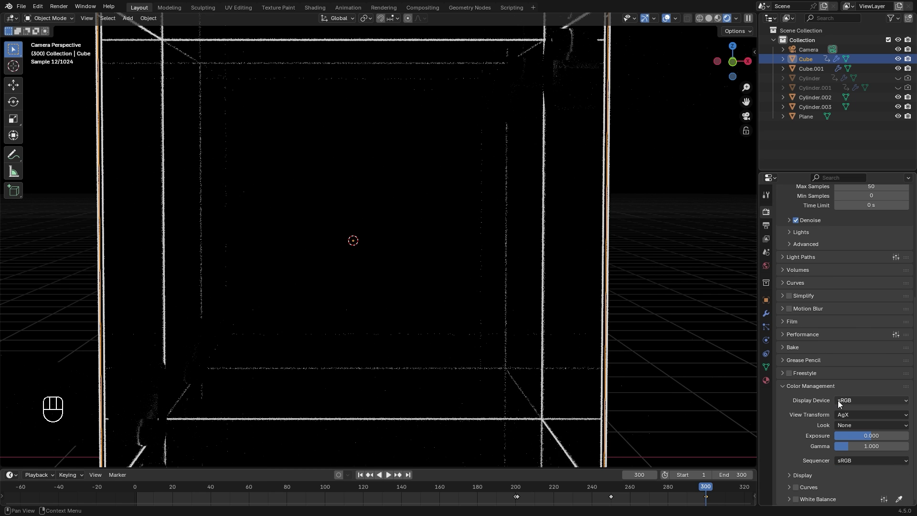
{"action": "left_click_drag", "start_coordinate": [852, 427], "coordinate": [830, 373]}
{"action": "left_click", "coordinate": [229, 489]}
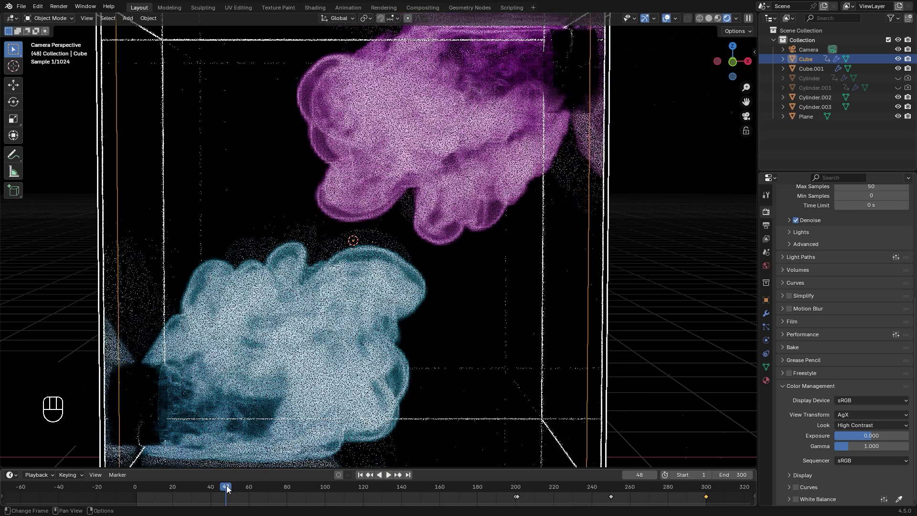
Scrub back to frame 48 and switch the viewport to Solid shading
{"action": "left_click_drag", "start_coordinate": [859, 428], "coordinate": [852, 320]}
{"action": "left_click_drag", "start_coordinate": [845, 424], "coordinate": [859, 361]}
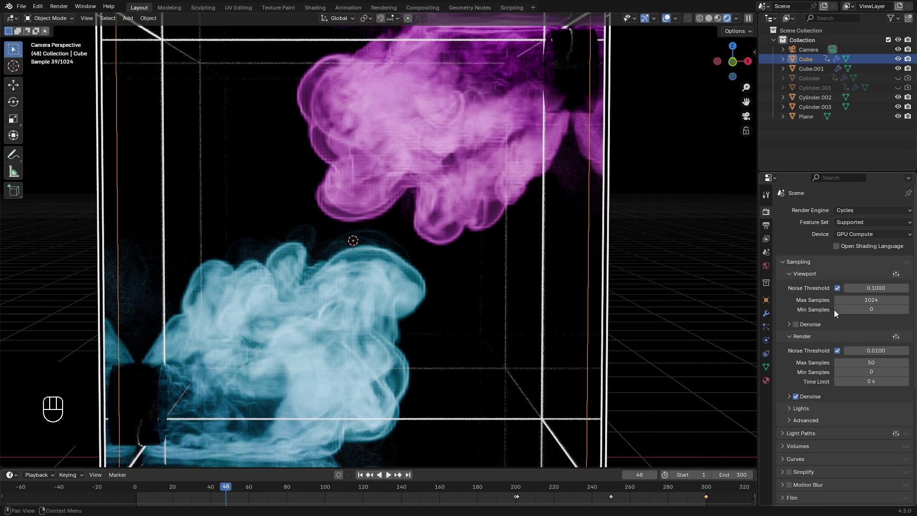
{"action": "key", "text": "z"}
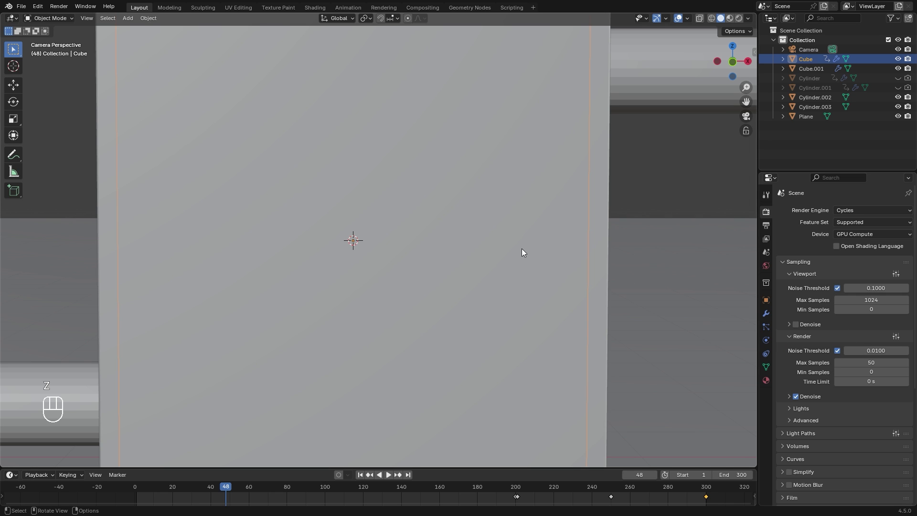